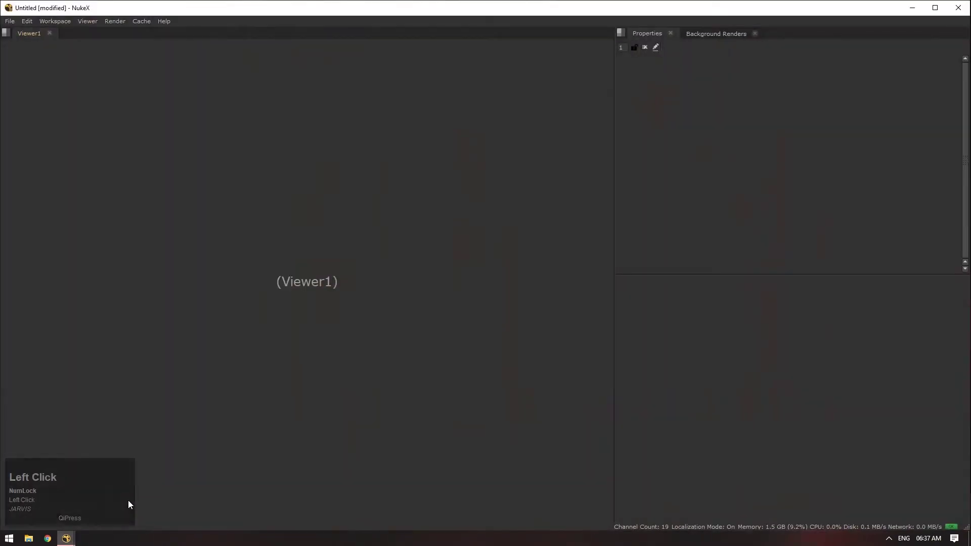
# Step: Create a Constant node from the node search and open its properties
pyautogui.click(781, 336)
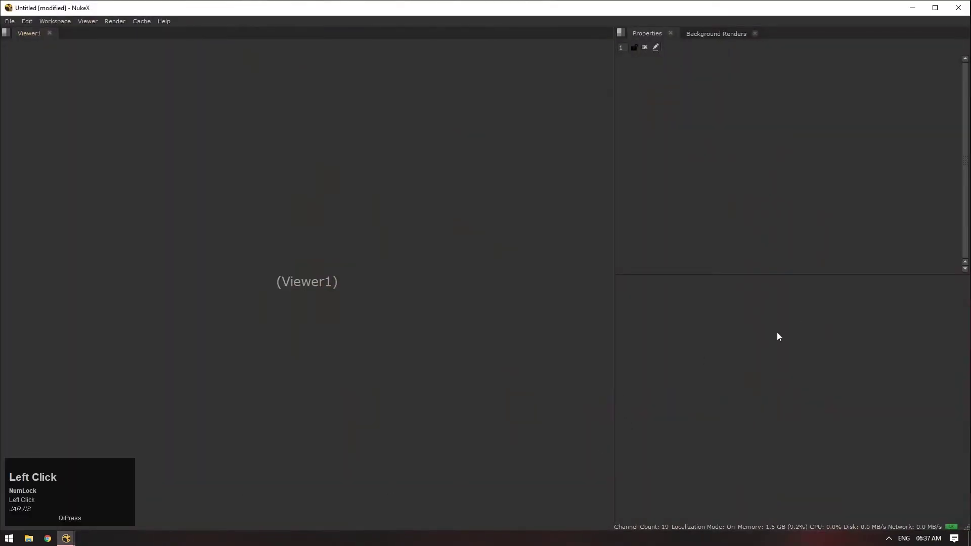
pyautogui.press('Tab')
pyautogui.write('con')
pyautogui.press('Down')
pyautogui.click(709, 327)
pyautogui.press('s')
pyautogui.scroll(-3)
pyautogui.scroll(3)
# Step: Set the Constant colour to green (G 0.825) and view it in Viewer1
pyautogui.click(781, 339)
pyautogui.press('1')
pyautogui.click(769, 352)
pyautogui.click(935, 108)
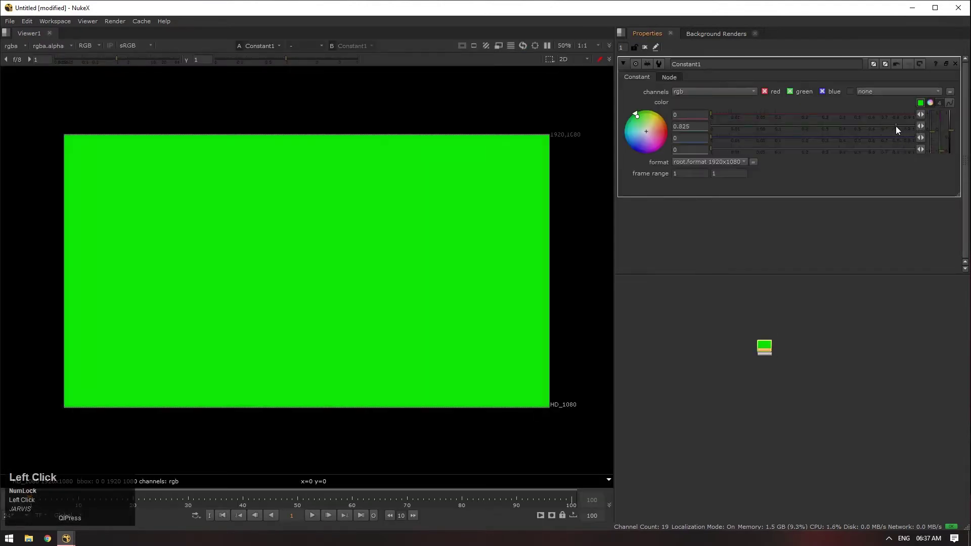
pyautogui.scroll(3)
# Step: Duplicate the green Constant beside the first and attach a RotoPaint node to it
pyautogui.press('ctrl+c')
pyautogui.click(790, 351)
pyautogui.press('v')
pyautogui.moveTo(790, 352); pyautogui.dragTo(861, 343)
pyautogui.press('p')
pyautogui.click(11, 141)
# Step: Set the brush paint colour to blue with size 805 and hardness 1
pyautogui.click(146, 78)
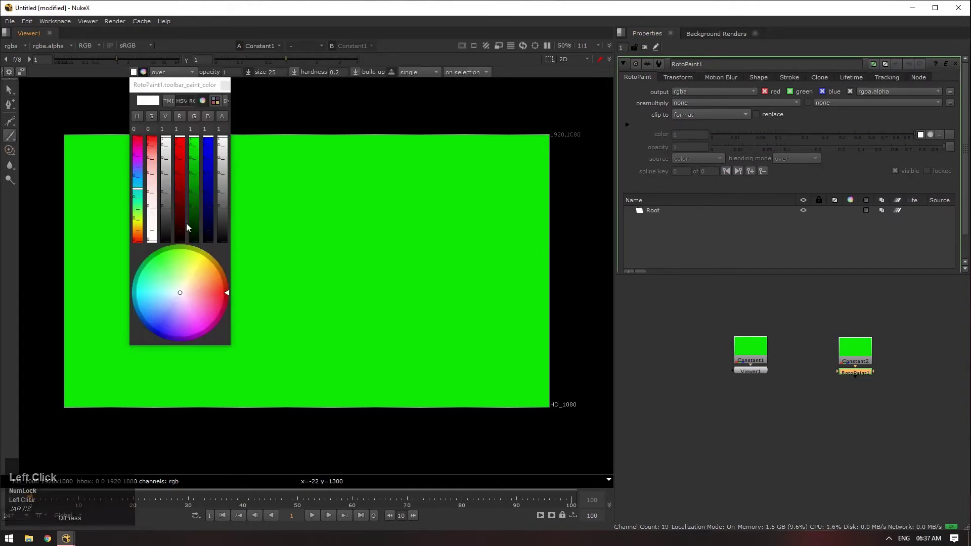
pyautogui.click(179, 296)
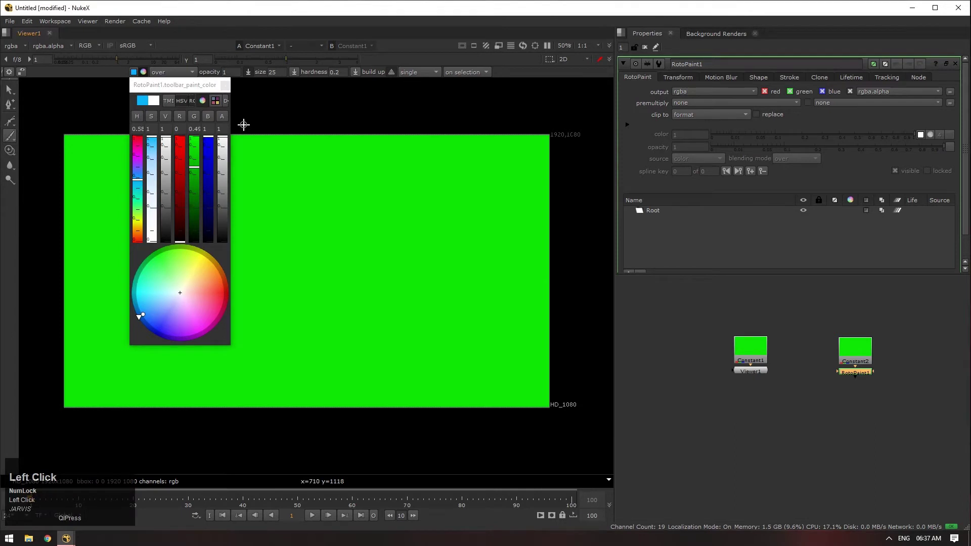
pyautogui.click(228, 92)
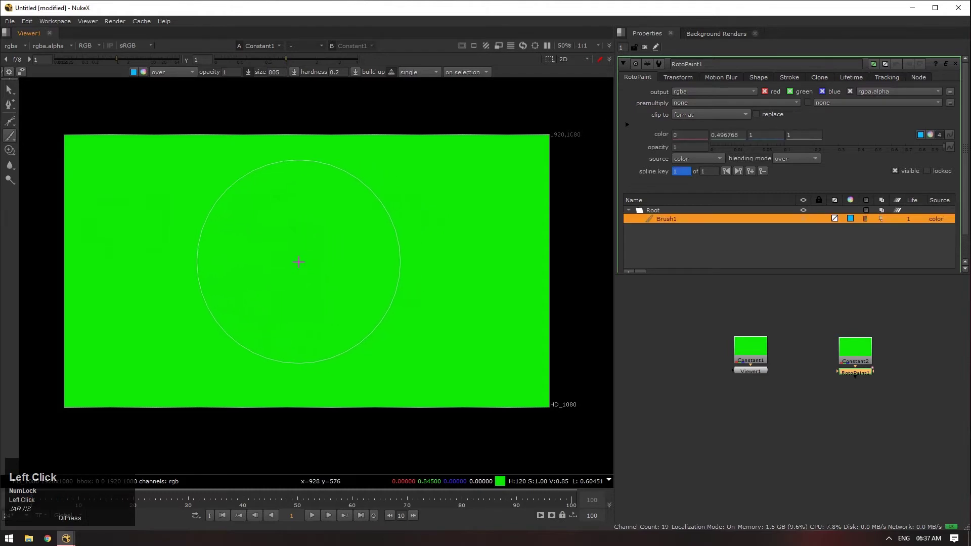
pyautogui.write('11')
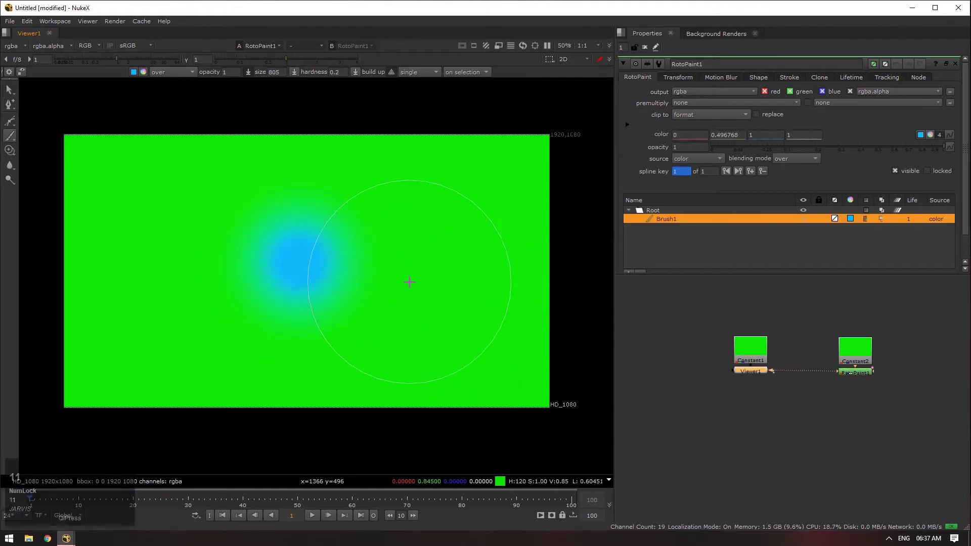
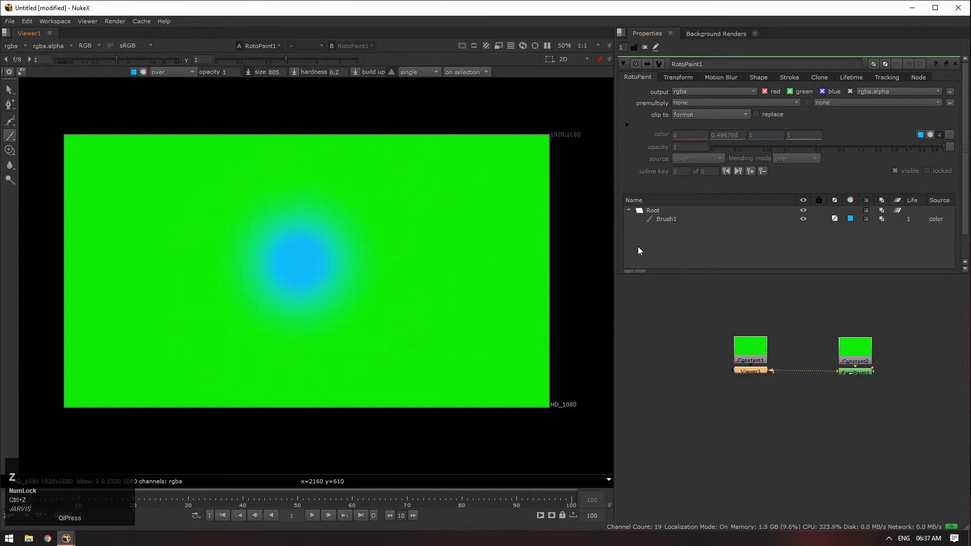
# Step: Replace the soft stroke with a large hard-edged blue spot on the green constant
pyautogui.click(672, 224)
pyautogui.scroll(-3)
pyautogui.click(644, 252)
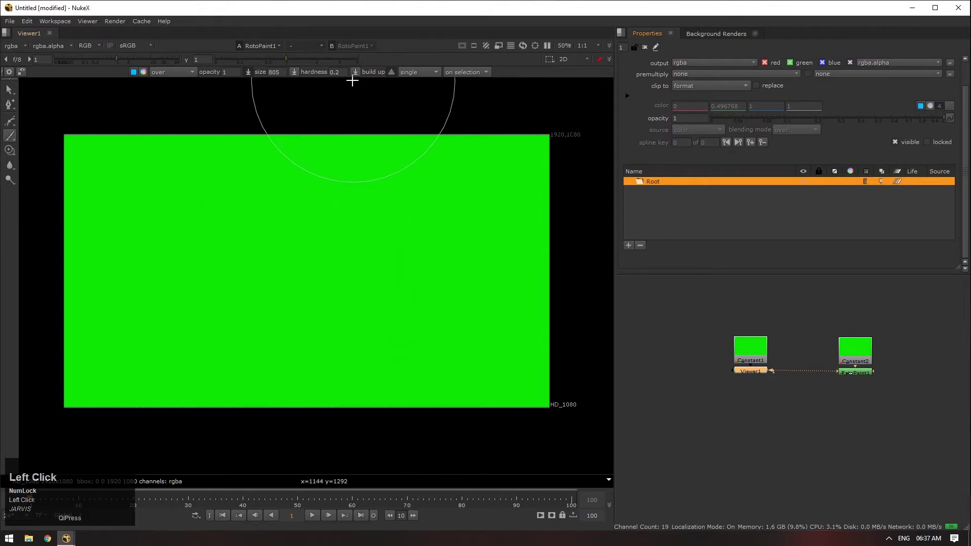
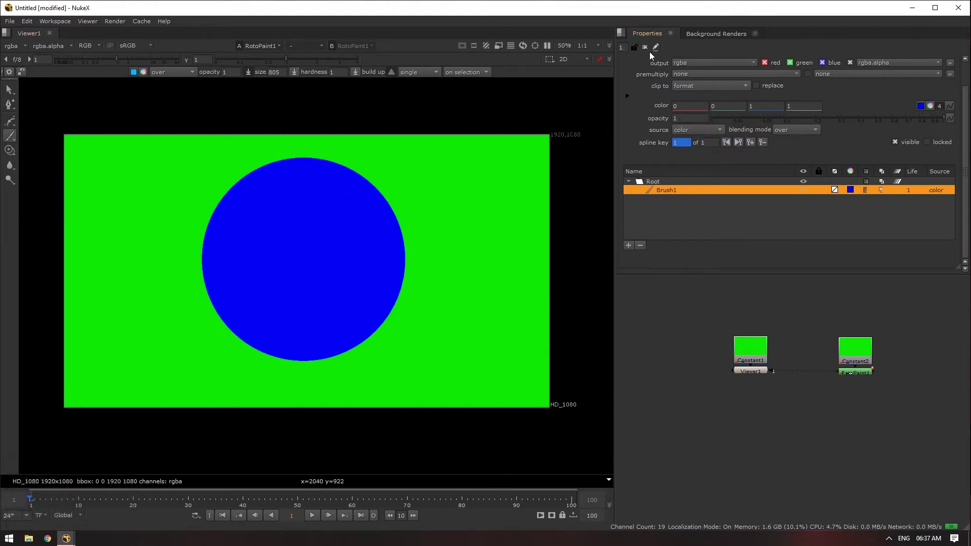
pyautogui.click(650, 54)
pyautogui.scroll(-3)
pyautogui.click(810, 321)
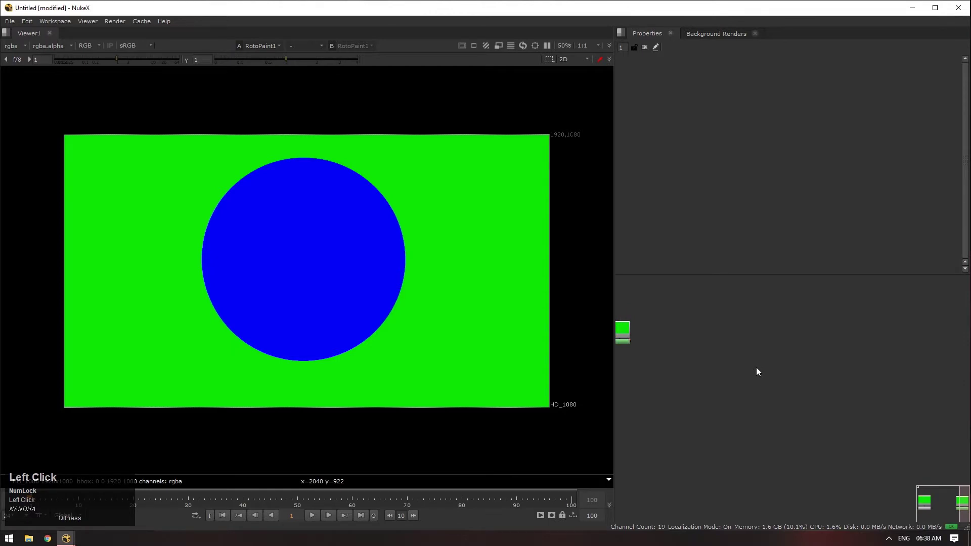
# Step: Add a Difference node to the node graph and place it below the constants
pyautogui.click(761, 372)
pyautogui.press('Tab')
pyautogui.write('dif')
pyautogui.press('Down')
pyautogui.press('Return')
pyautogui.scroll(3)
pyautogui.click(745, 394)
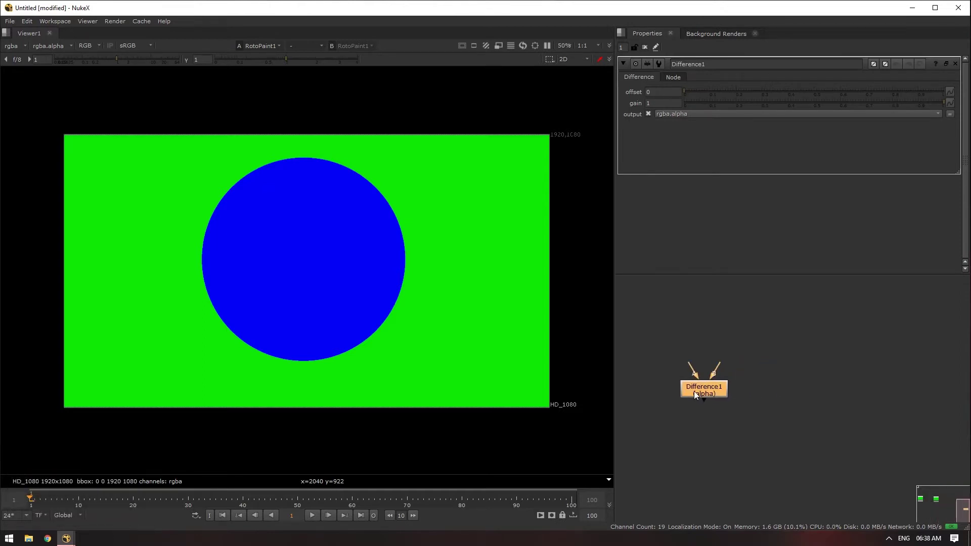
pyautogui.click(737, 409)
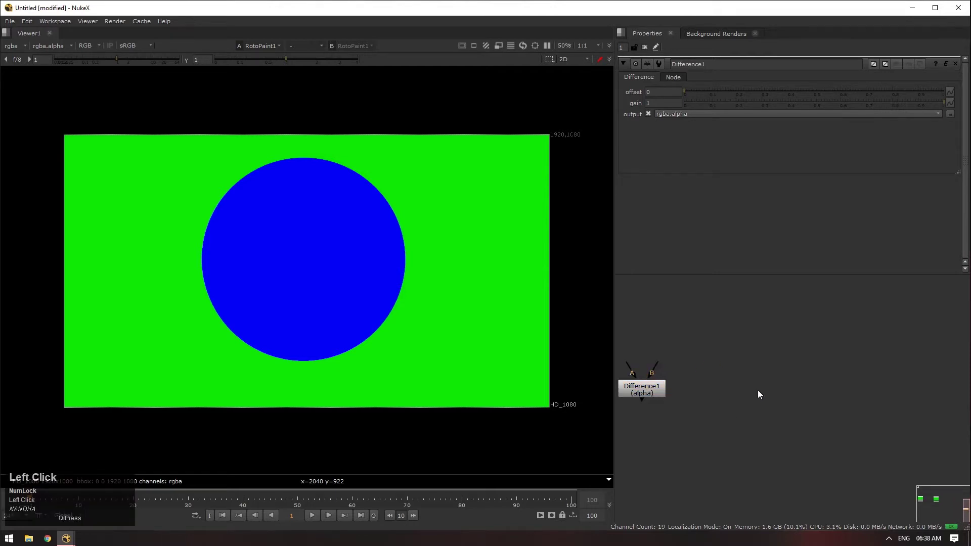
# Step: Add a Keyer (luminance key) node from the node search
pyautogui.press('Tab')
pyautogui.press('k')
pyautogui.write('ey')
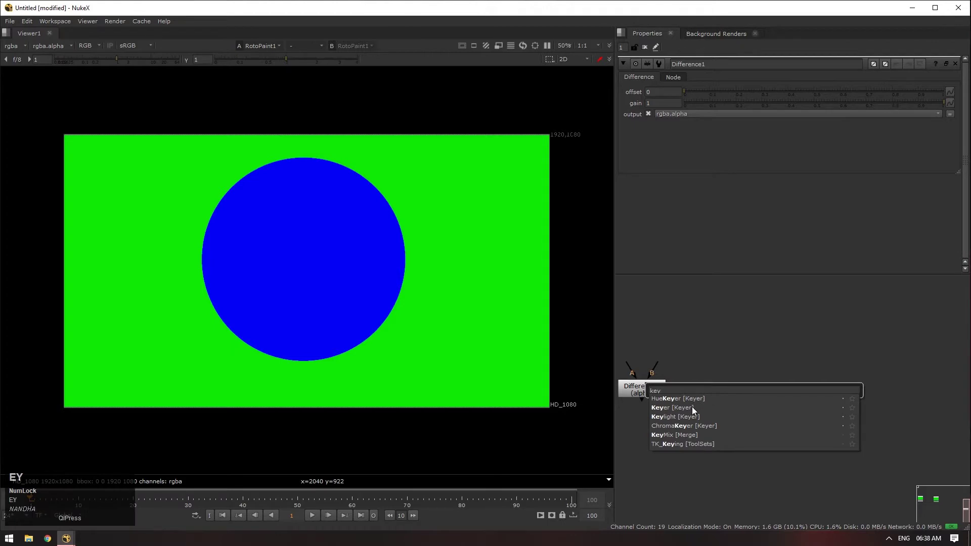
pyautogui.click(695, 413)
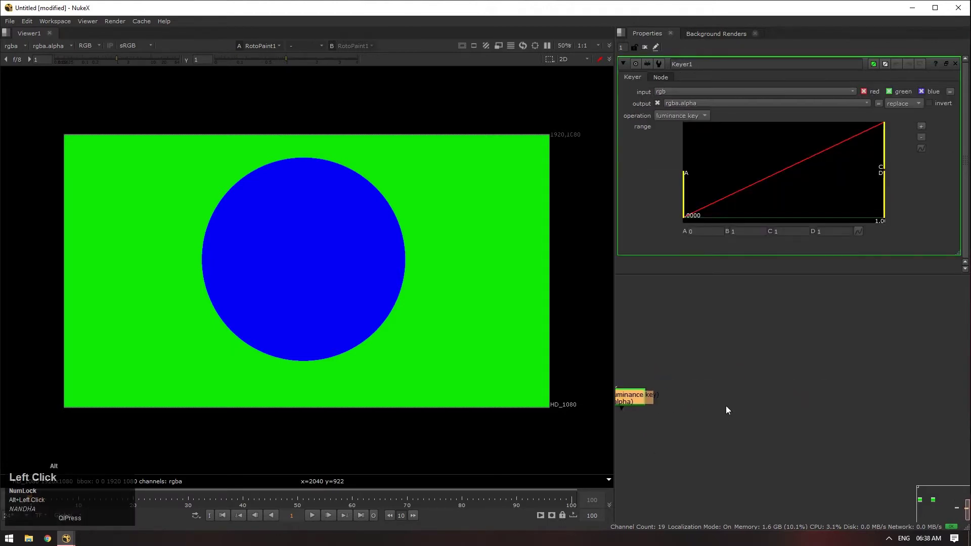
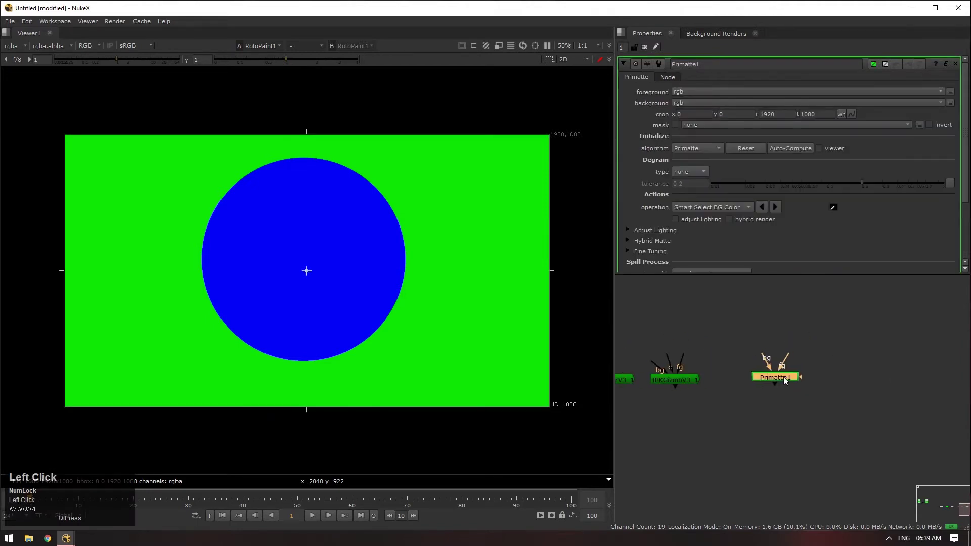
# Step: Create Ultimatte, HueKeyer and ChromaKeyer nodes in the keyer row
pyautogui.press('Tab')
pyautogui.write('ulti')
pyautogui.click(783, 387)
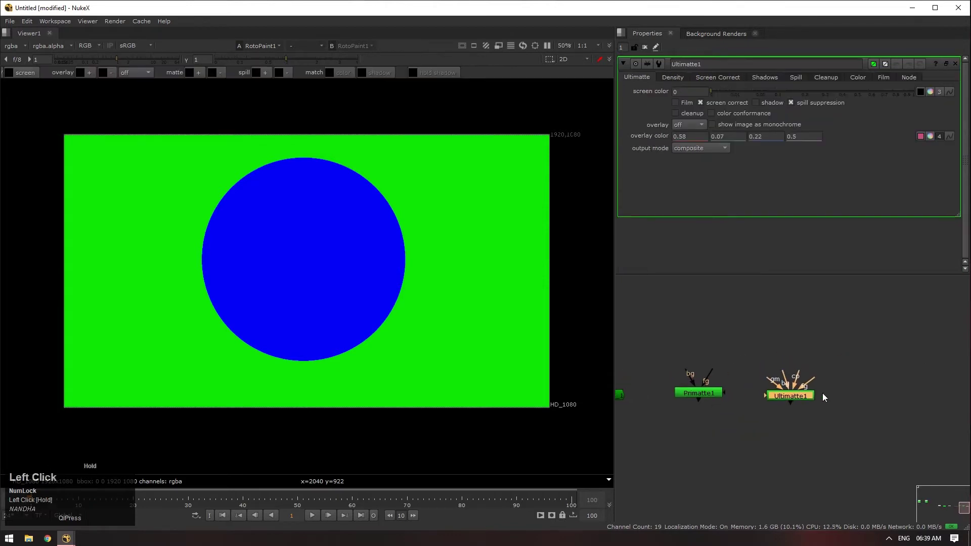
pyautogui.press('Tab')
pyautogui.write('hue')
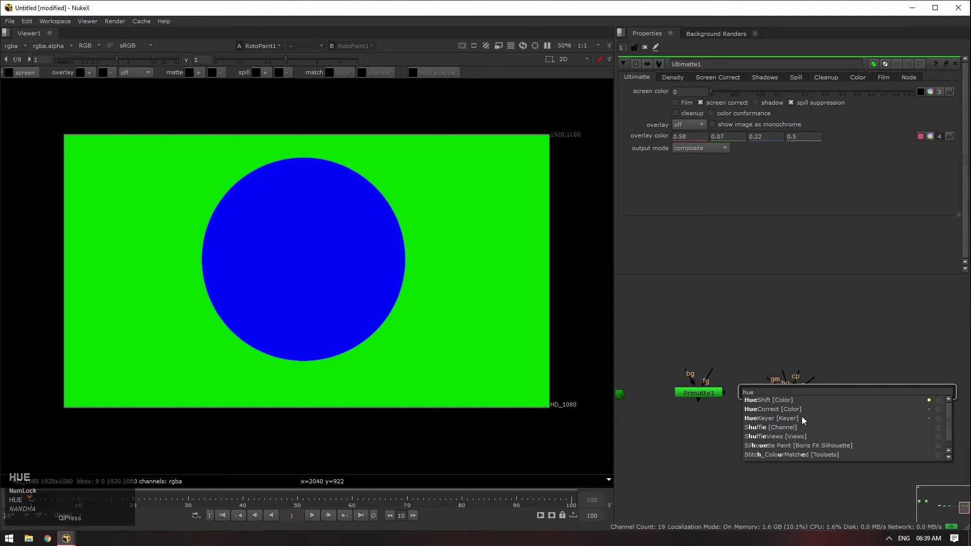
pyautogui.click(805, 424)
pyautogui.press('Tab')
pyautogui.write('chrom')
pyautogui.click(807, 419)
# Step: Arrange the keyer nodes and zoom out to see the whole row of keyers
pyautogui.scroll(-3)
pyautogui.moveTo(943, 382); pyautogui.dragTo(814, 423)
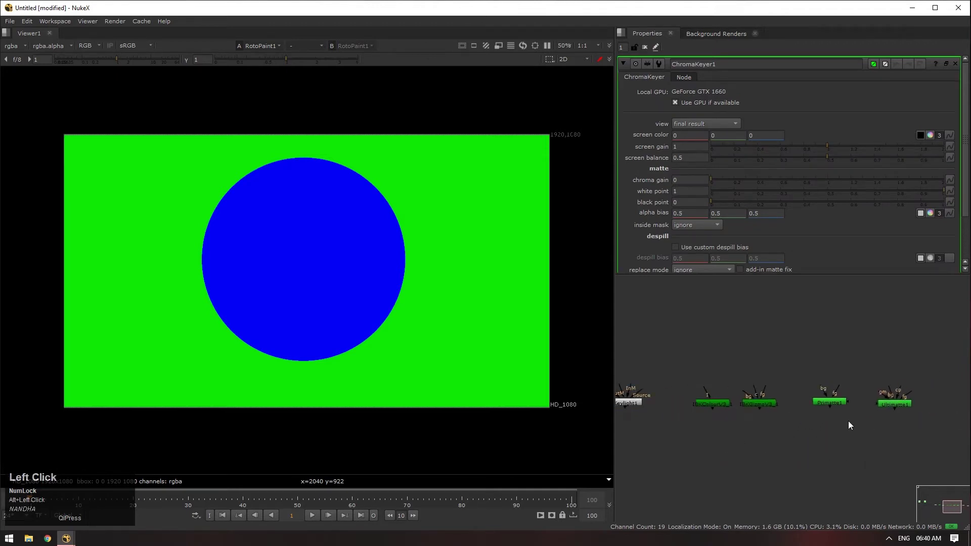
pyautogui.scroll(3)
pyautogui.click(847, 427)
pyautogui.scroll(-3)
pyautogui.moveTo(713, 404); pyautogui.dragTo(869, 443)
pyautogui.scroll(-3)
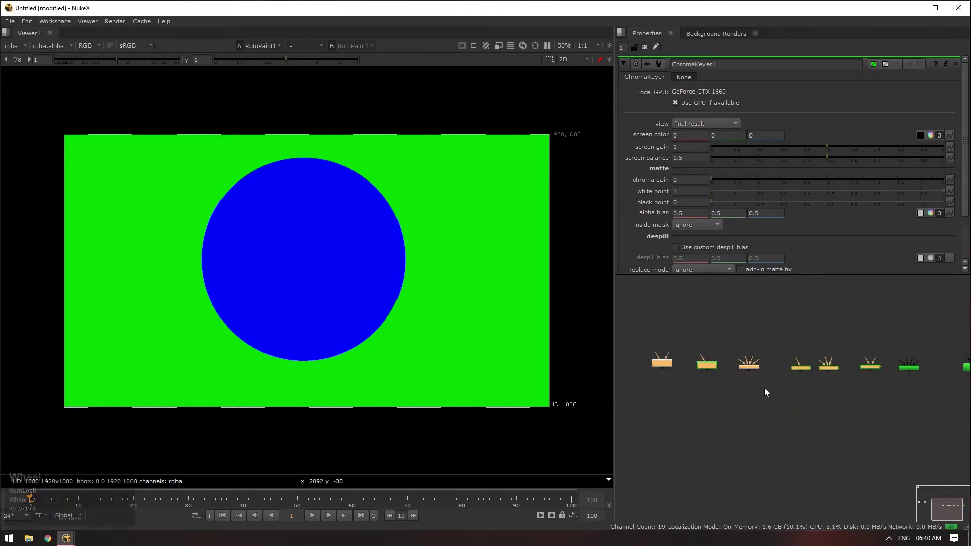
pyautogui.scroll(3)
pyautogui.click(733, 407)
pyautogui.scroll(-3)
pyautogui.click(786, 427)
pyautogui.scroll(-3)
pyautogui.click(861, 406)
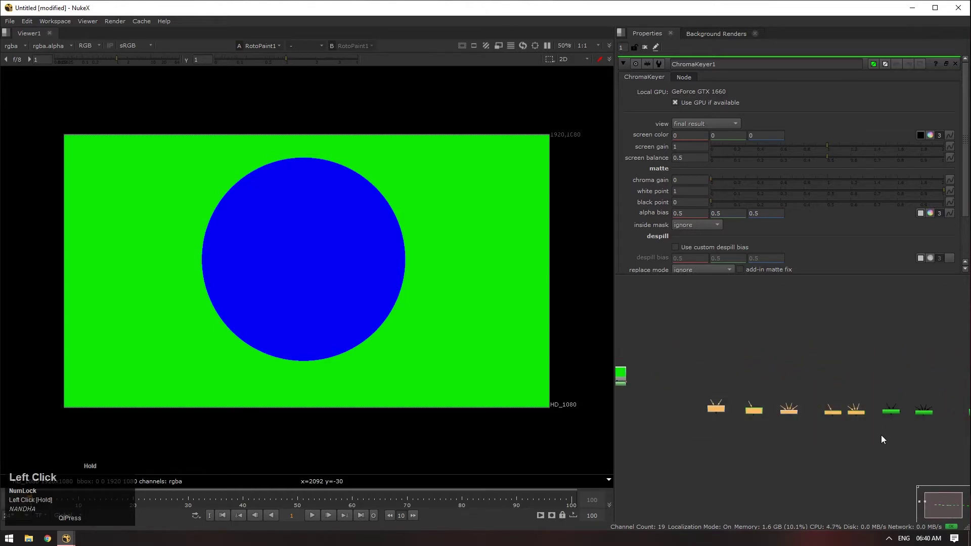
# Step: Navigate to the Constant nodes and place a Difference2 node below them
pyautogui.scroll(-3)
pyautogui.moveTo(938, 392); pyautogui.dragTo(685, 292)
pyautogui.click(685, 291)
pyautogui.press('ctrl+c')
pyautogui.click(708, 368)
pyautogui.scroll(3)
pyautogui.click(827, 415)
pyautogui.press('v')
pyautogui.scroll(3)
pyautogui.click(827, 440)
pyautogui.click(771, 484)
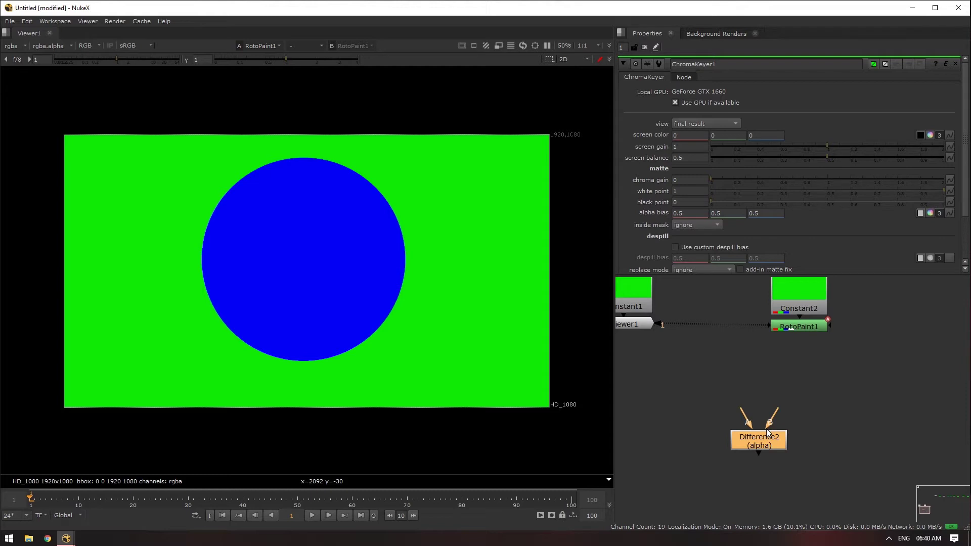
# Step: Connect Constant1 and RotoPaint1 into Difference2 and view its result in Viewer1
pyautogui.click(654, 303)
pyautogui.press('1')
pyautogui.click(305, 229)
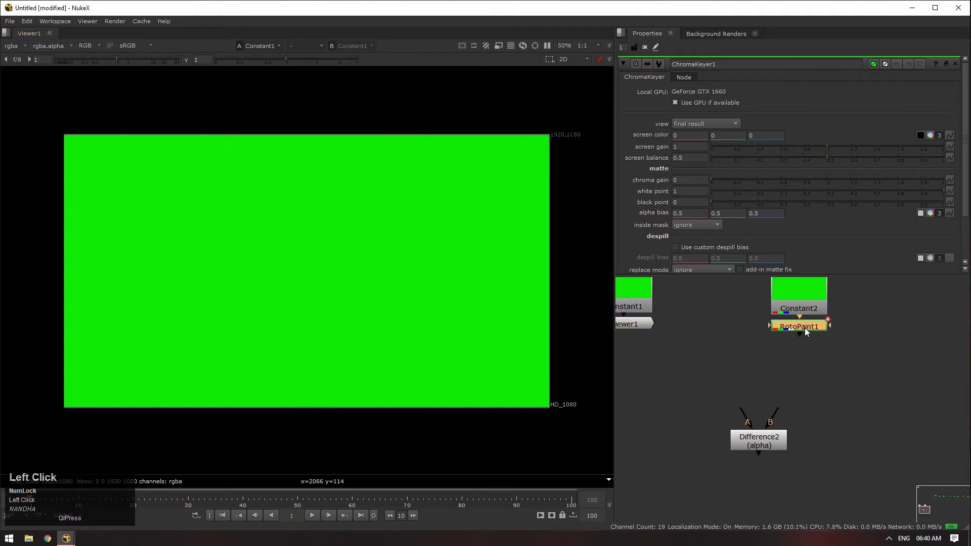
pyautogui.press('2')
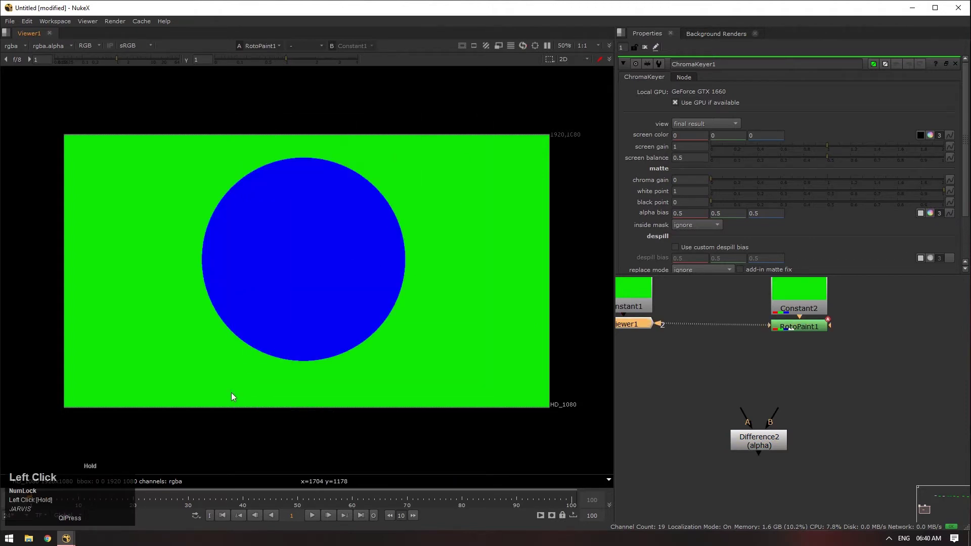
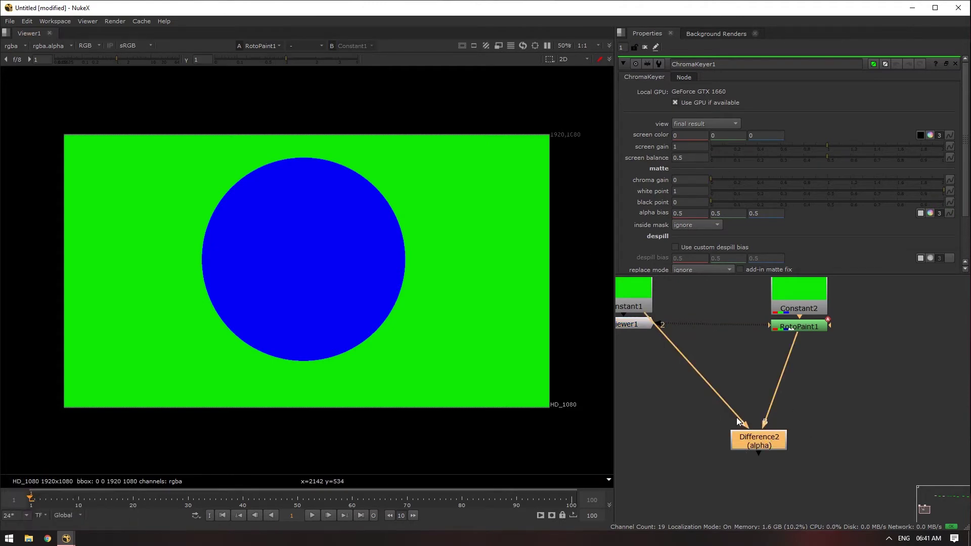
pyautogui.click(759, 446)
pyautogui.press('1')
pyautogui.write('11')
pyautogui.moveTo(651, 331); pyautogui.dragTo(760, 445)
pyautogui.press('1')
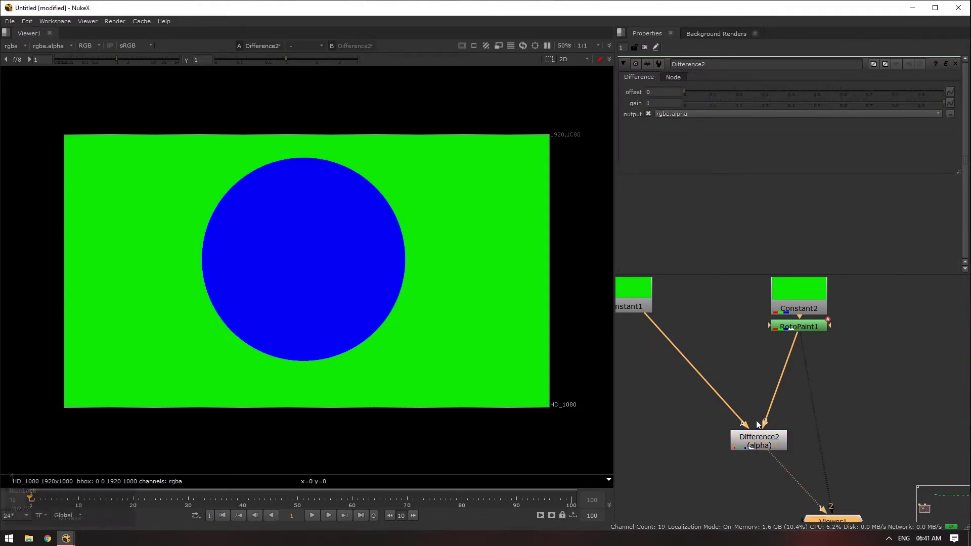
# Step: Reposition Constant1 beside Difference2 and compare each input against the Difference result
pyautogui.moveTo(646, 304); pyautogui.dragTo(799, 434)
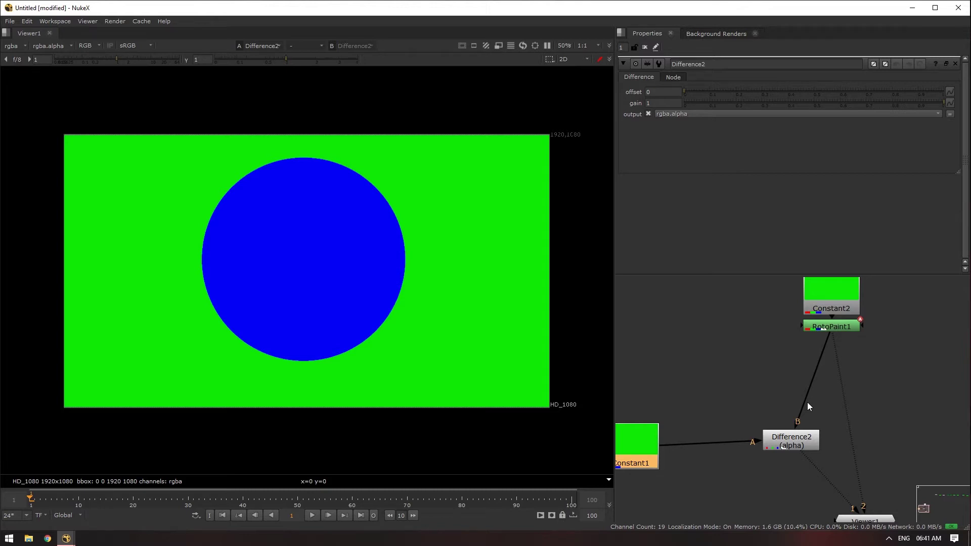
pyautogui.moveTo(621, 456); pyautogui.dragTo(849, 327)
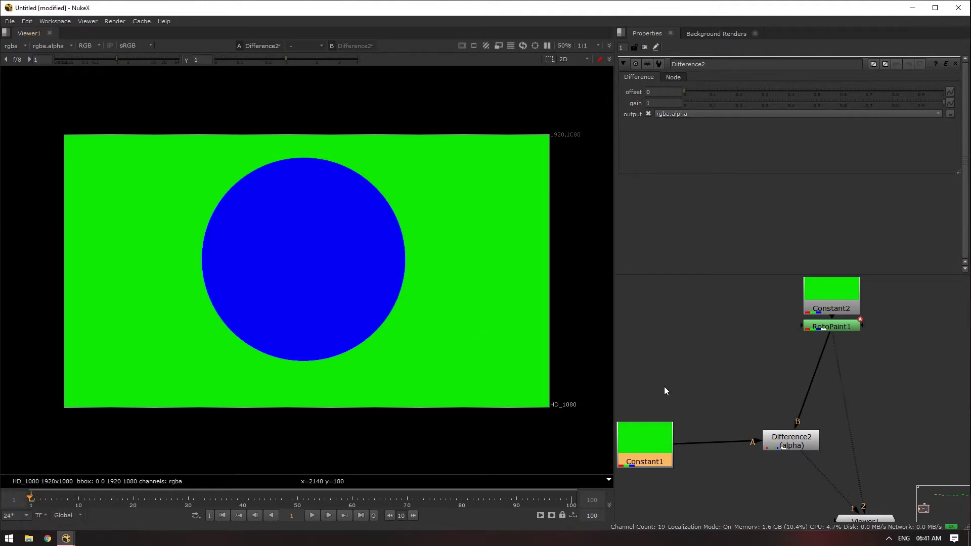
pyautogui.click(668, 447)
pyautogui.press('1')
pyautogui.click(851, 332)
pyautogui.press('1')
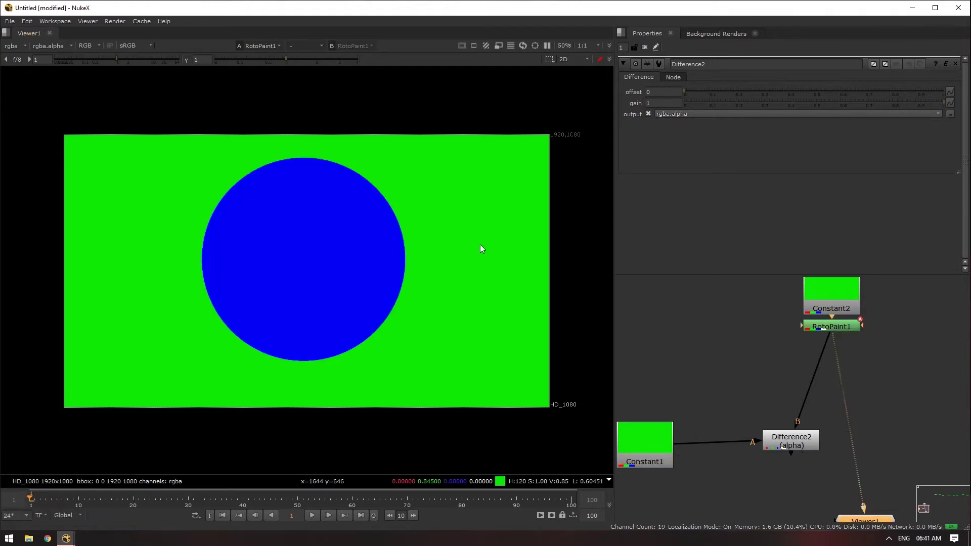
pyautogui.click(221, 144)
pyautogui.press('1')
# Step: Toggle the viewer's alpha channel to check the Difference output, then reselect Difference2
pyautogui.click(517, 335)
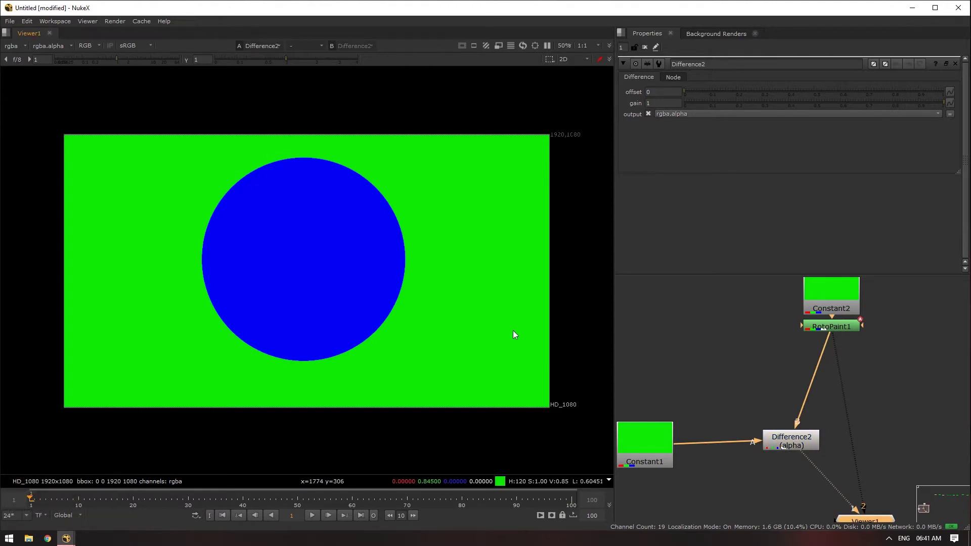
pyautogui.click(329, 261)
pyautogui.press('a')
pyautogui.click(145, 354)
pyautogui.press('a')
pyautogui.write('AAAAAAA')
pyautogui.write('aa')
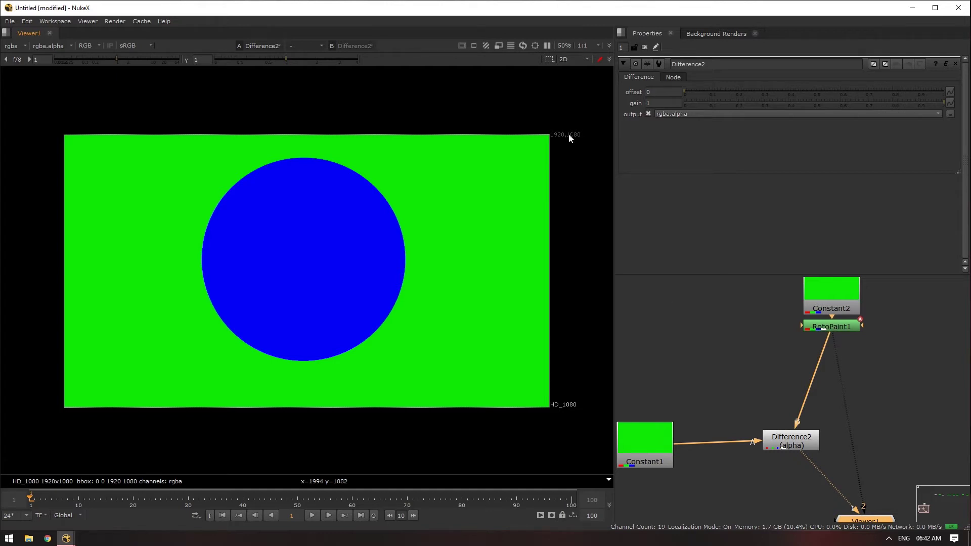
pyautogui.click(797, 441)
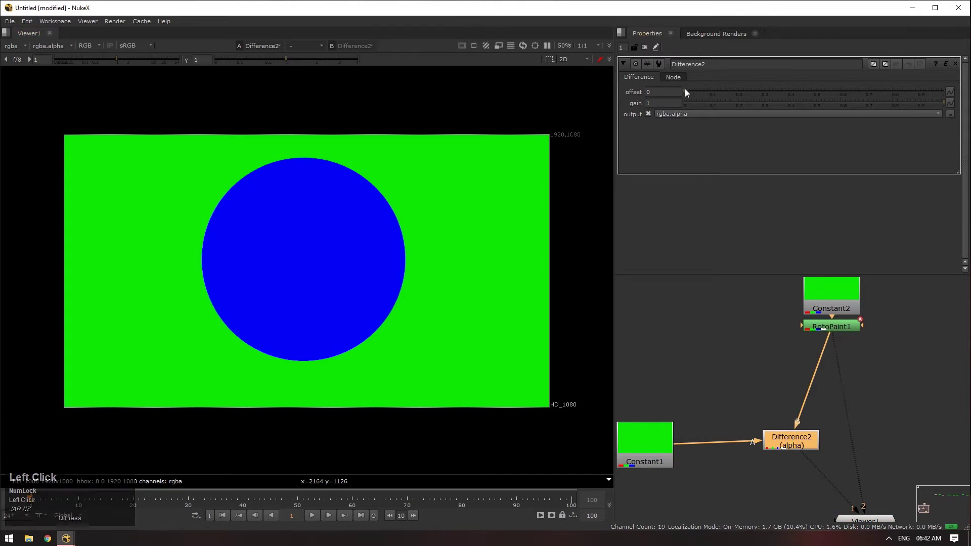
# Step: Display the alpha channel showing the circle as a white matte and try the gain field
pyautogui.click(463, 229)
pyautogui.press('a')
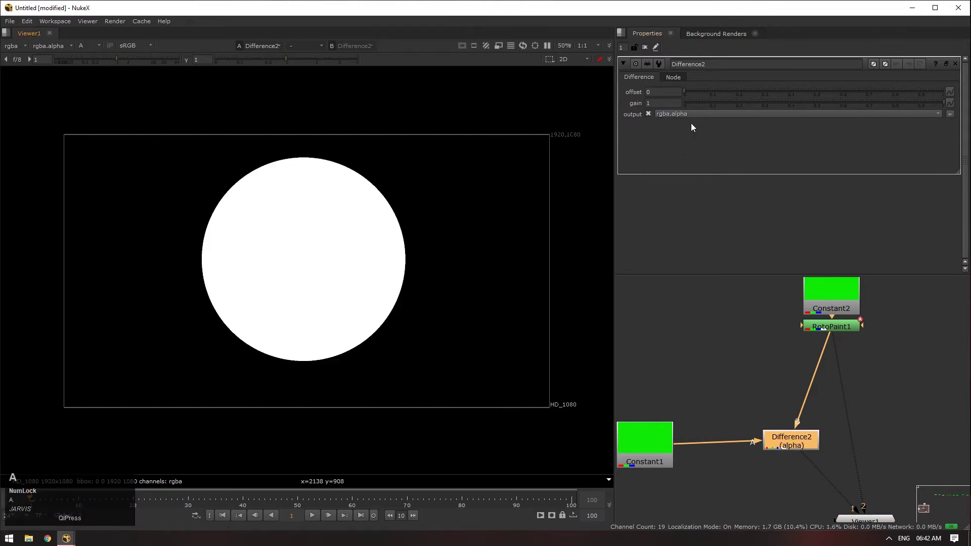
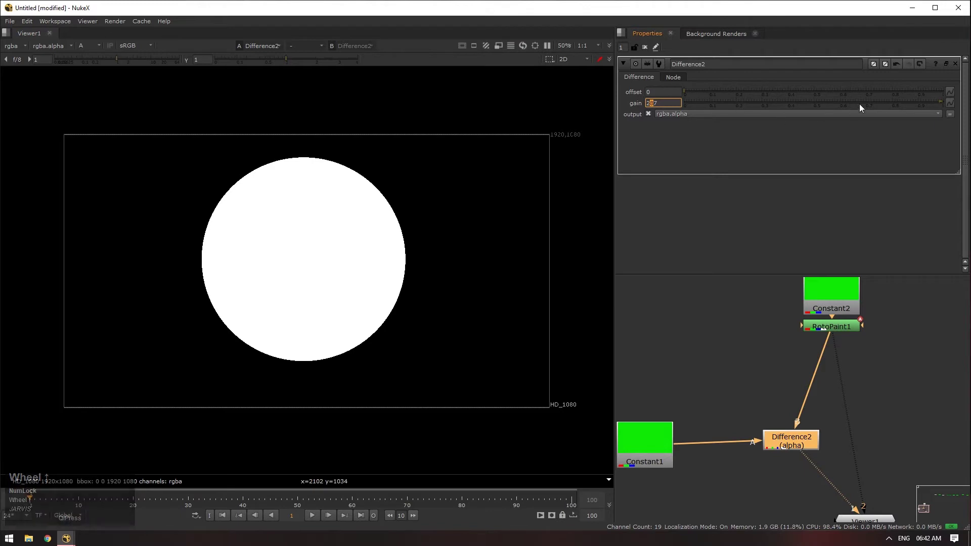
pyautogui.press('ctrl+Num_Lock')
pyautogui.scroll(3)
# Step: Zoom in on the circle matte and select the RotoPaint1 node
pyautogui.moveTo(871, 109); pyautogui.dragTo(700, 97)
pyautogui.moveTo(745, 110); pyautogui.dragTo(705, 96)
pyautogui.moveTo(704, 96); pyautogui.dragTo(624, 334)
pyautogui.click(437, 179)
pyautogui.scroll(3)
pyautogui.scroll(-3)
# Step: Lower Brush1 hardness to 0.2 in RotoPaint1 and view the soft spot's alpha
pyautogui.click(828, 328)
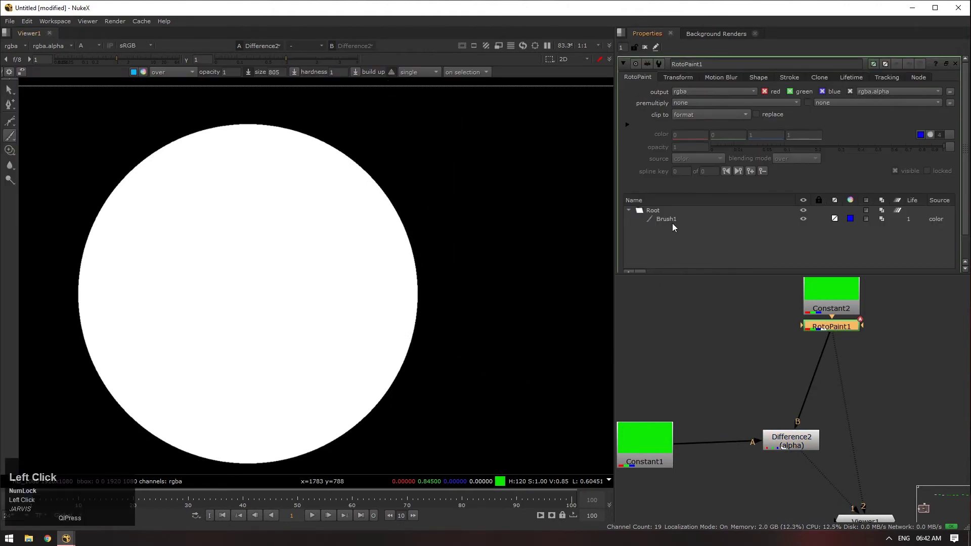
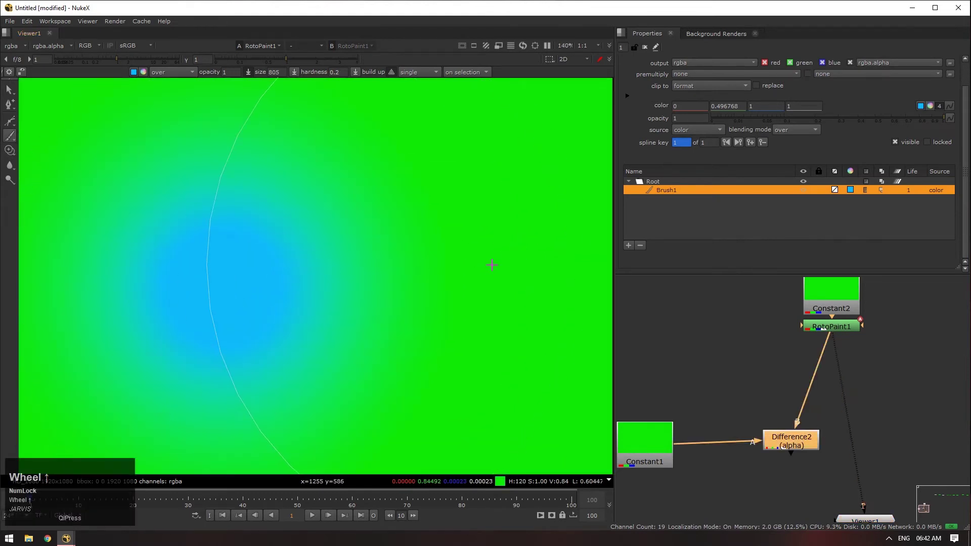
pyautogui.press('a')
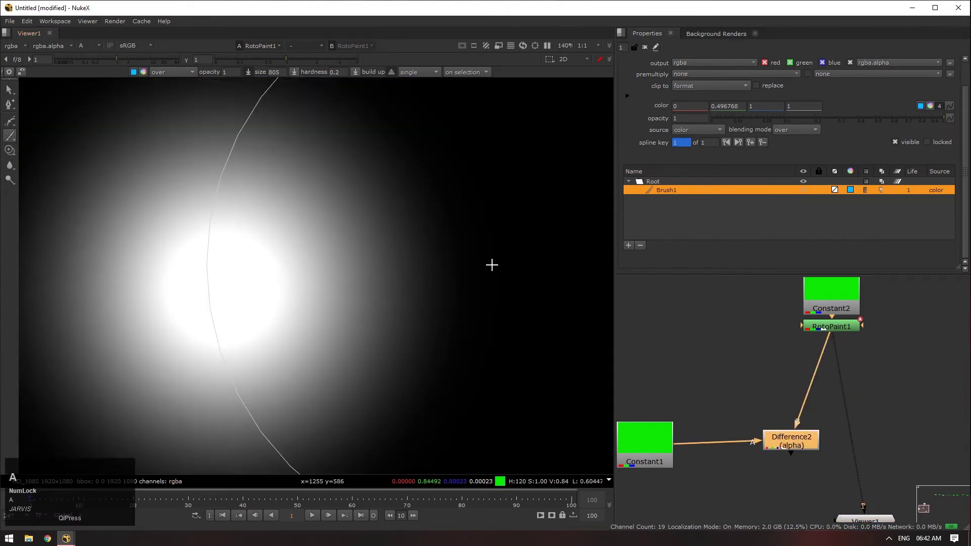
pyautogui.scroll(-3)
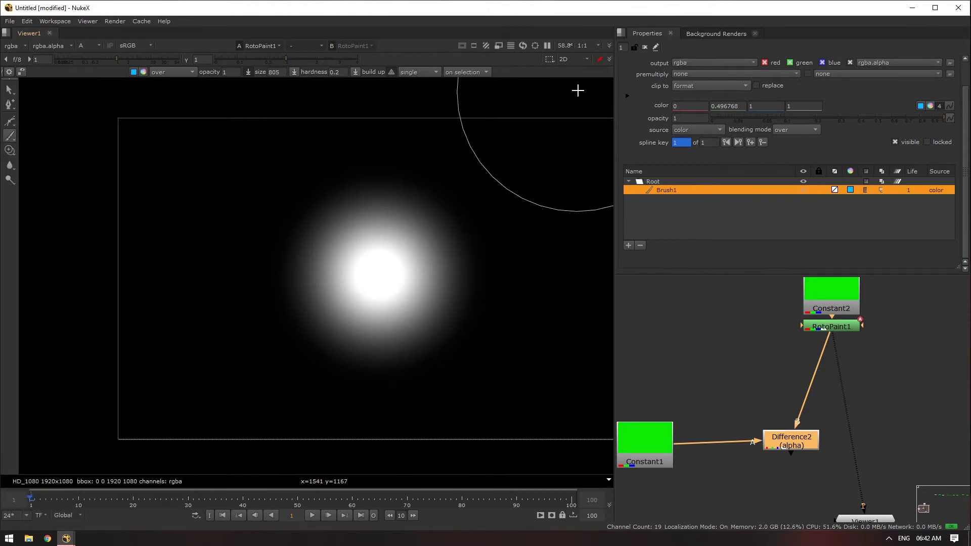
pyautogui.click(649, 52)
pyautogui.press('1')
# Step: View Difference2's feathered matte, testing offset and gain then returning them to 0 and 1
pyautogui.click(795, 440)
pyautogui.press('1')
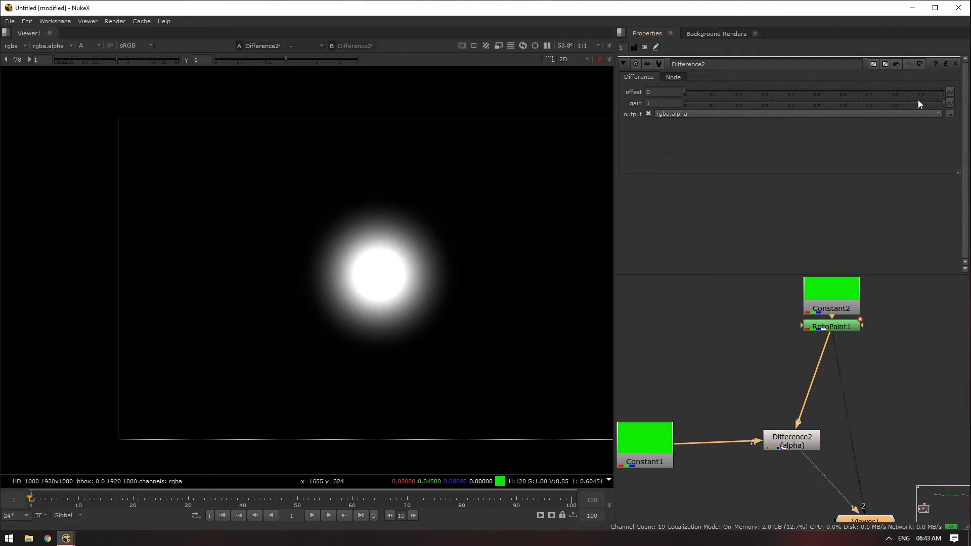
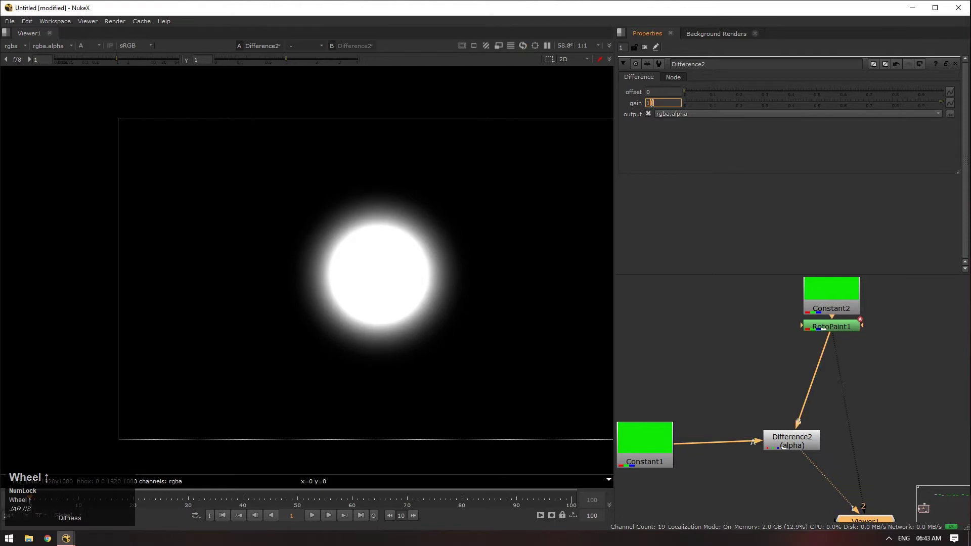
pyautogui.moveTo(929, 107); pyautogui.dragTo(695, 97)
pyautogui.moveTo(695, 97); pyautogui.dragTo(753, 356)
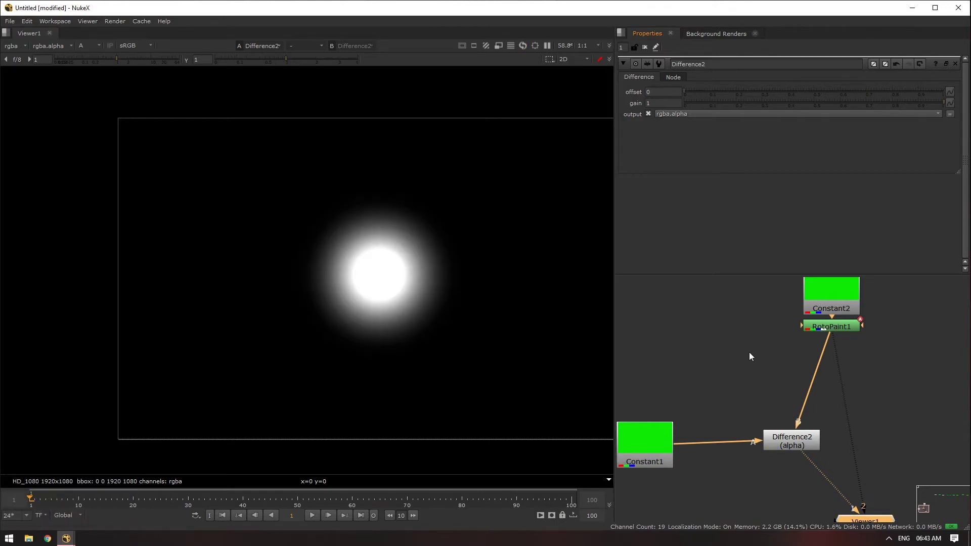
pyautogui.click(801, 444)
pyautogui.press('1')
# Step: Fit the whole node tree into the node graph view
pyautogui.scroll(-3)
pyautogui.moveTo(794, 477); pyautogui.dragTo(790, 413)
pyautogui.press('shift+x')
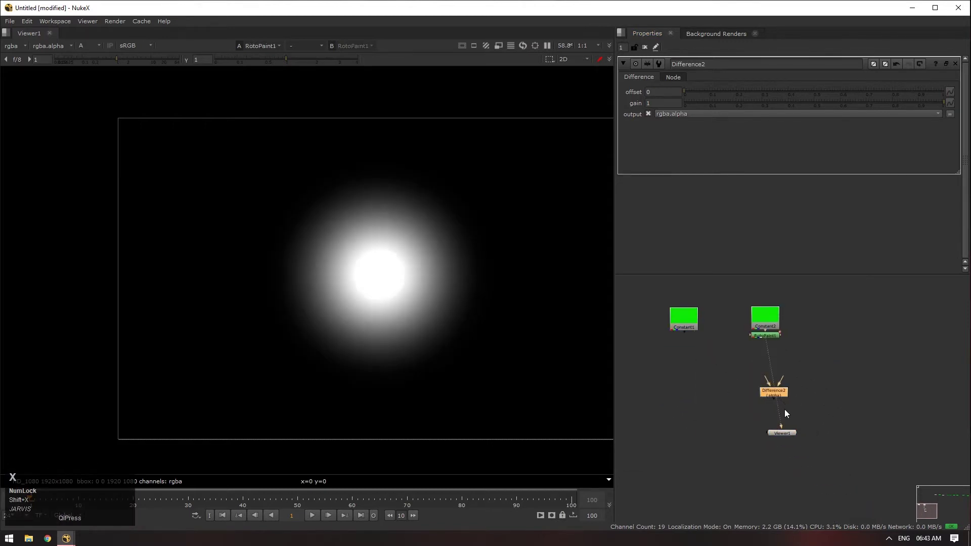
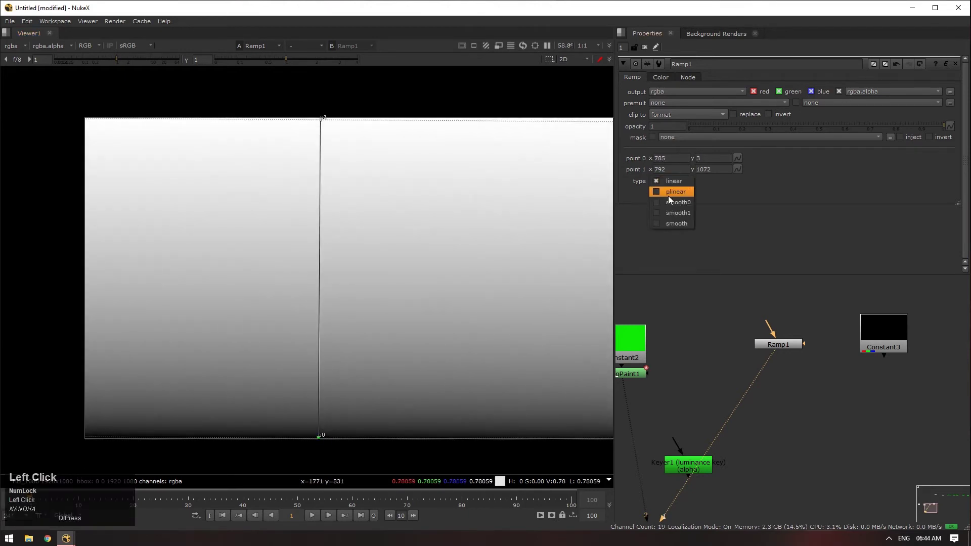
# Step: Set Ramp1 to plinear interpolation, feed it into Keyer1 and delete the stray Copy node
pyautogui.click(674, 197)
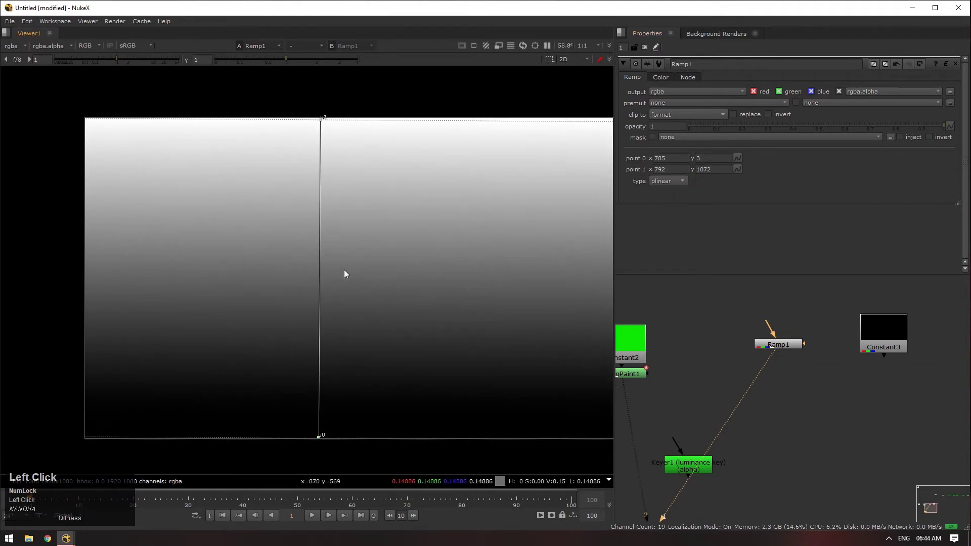
pyautogui.scroll(-3)
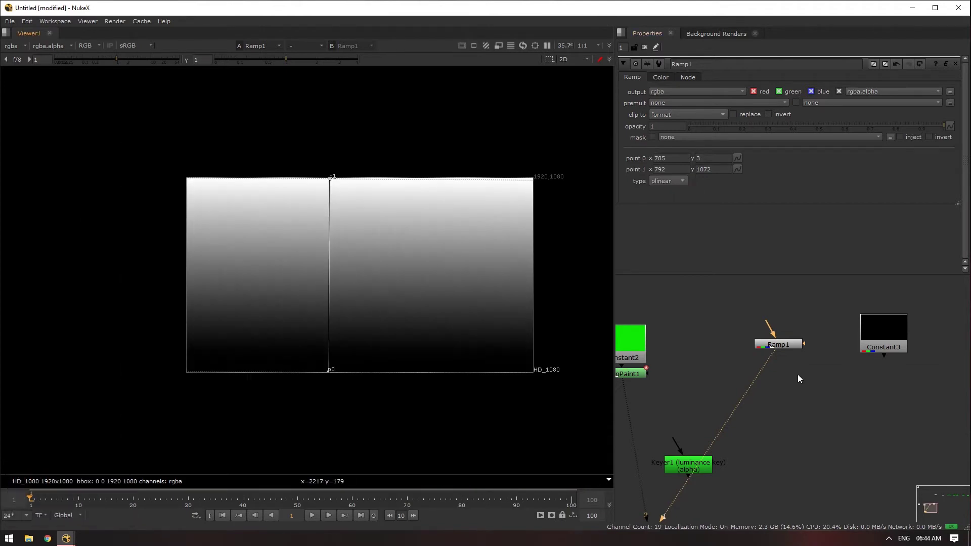
pyautogui.moveTo(795, 386); pyautogui.dragTo(755, 415)
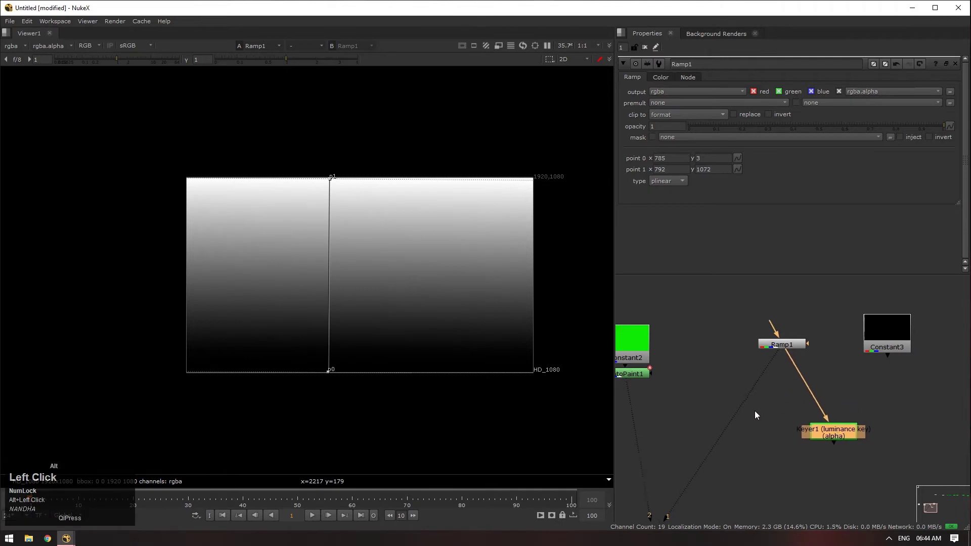
pyautogui.press('k')
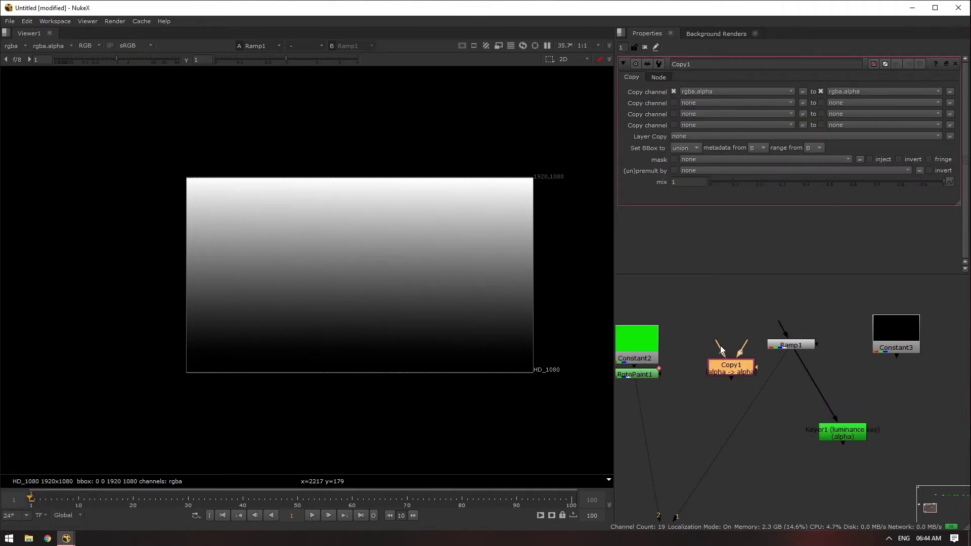
pyautogui.click(453, 281)
pyautogui.press('a')
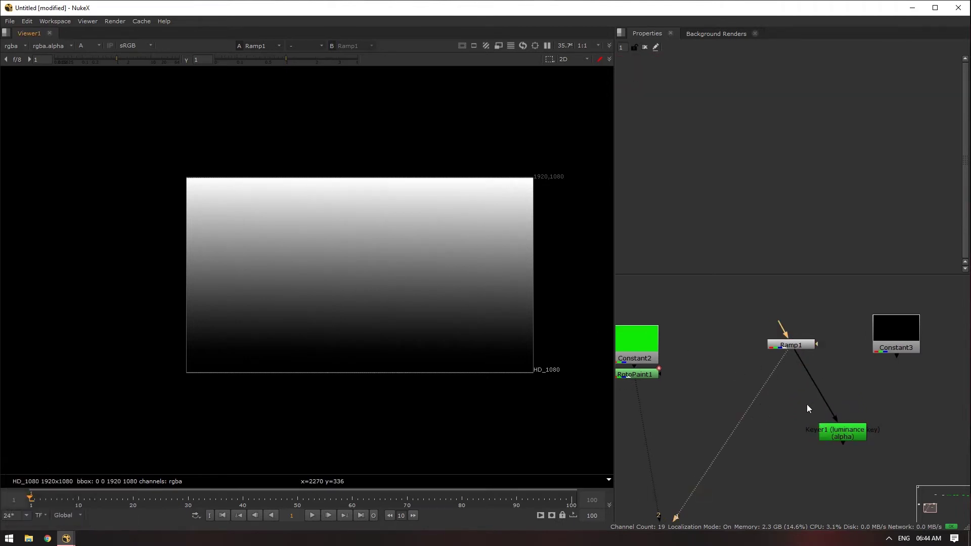
# Step: Open Keyer1's luminance-key properties and zoom the node graph in on it
pyautogui.doubleClick(804, 351)
pyautogui.press('1')
pyautogui.scroll(3)
pyautogui.moveTo(652, 52); pyautogui.dragTo(855, 445)
pyautogui.click(855, 445)
pyautogui.scroll(3)
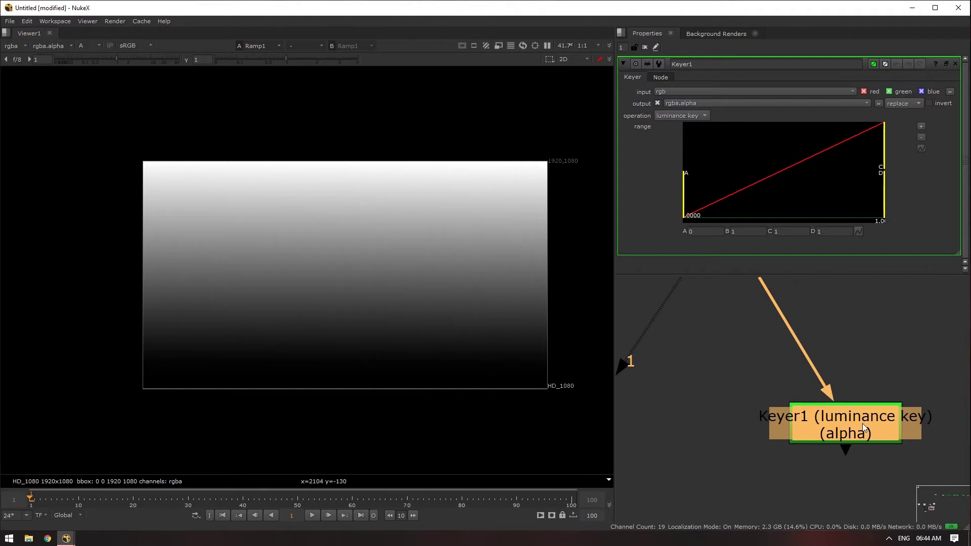
# Step: Browse Keyer1's operation list and keep the luminance key operation
pyautogui.click(690, 120)
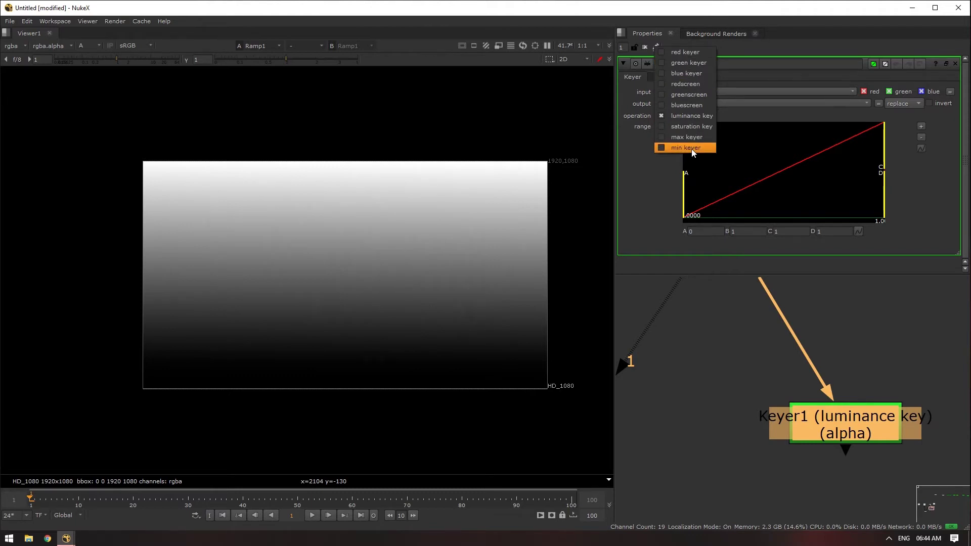
pyautogui.click(457, 231)
pyautogui.scroll(3)
pyautogui.click(487, 198)
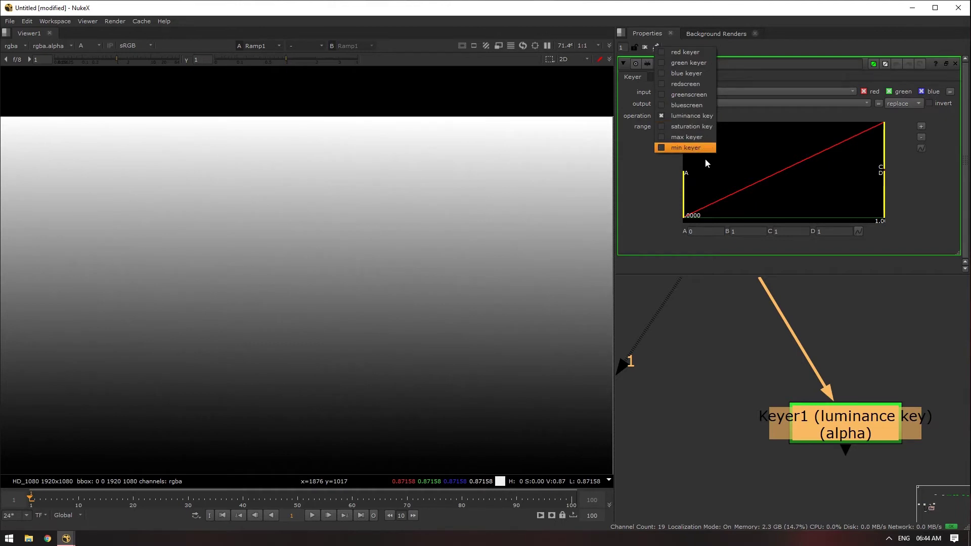
pyautogui.scroll(-3)
pyautogui.click(789, 380)
# Step: Fit the node graph, connect RotoPaint1 into Keyer1 in place of Ramp1 and view Keyer1
pyautogui.scroll(-3)
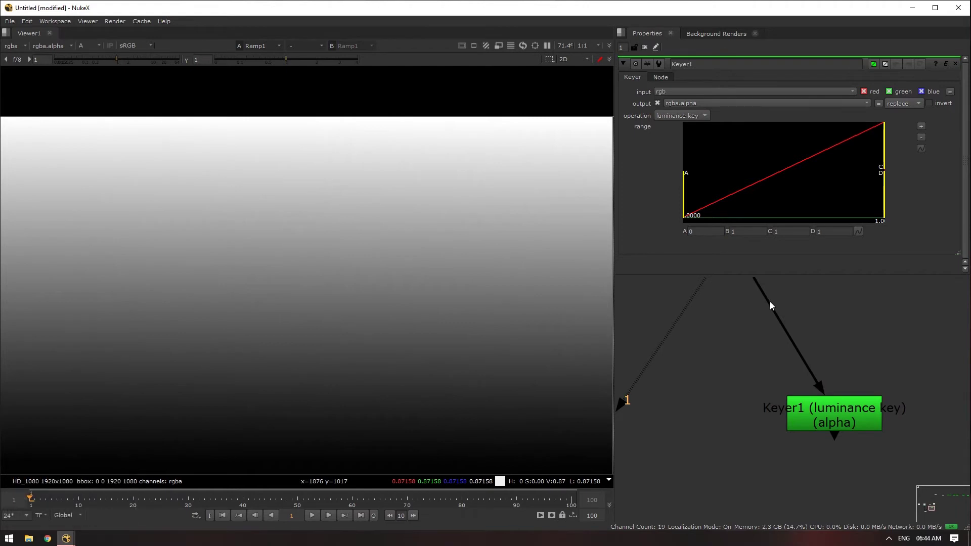
pyautogui.scroll(-3)
pyautogui.press('1')
pyautogui.scroll(-3)
pyautogui.press('a')
pyautogui.scroll(3)
pyautogui.click(335, 287)
pyautogui.scroll(-3)
pyautogui.click(798, 433)
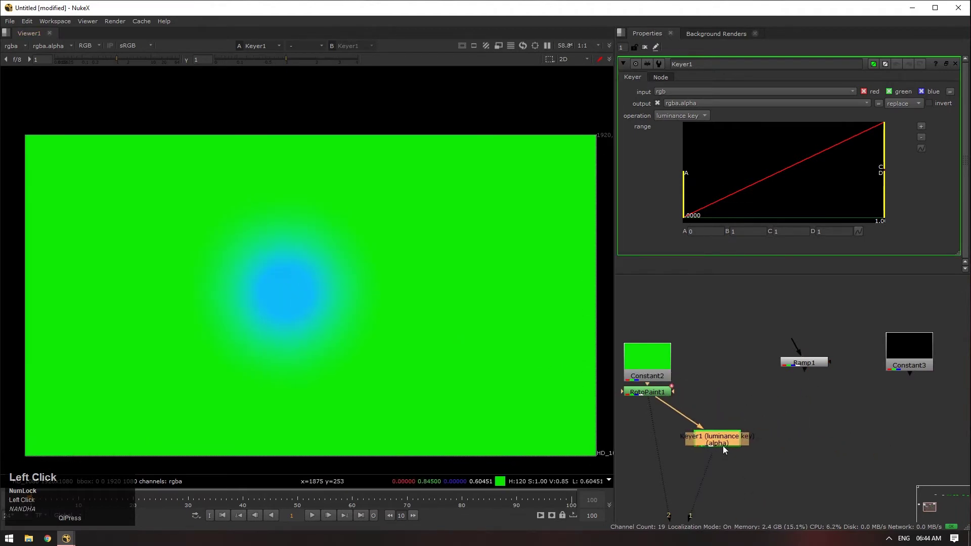
# Step: View Keyer1's alpha matte of the painted constant in the viewer
pyautogui.press('1')
pyautogui.click(475, 359)
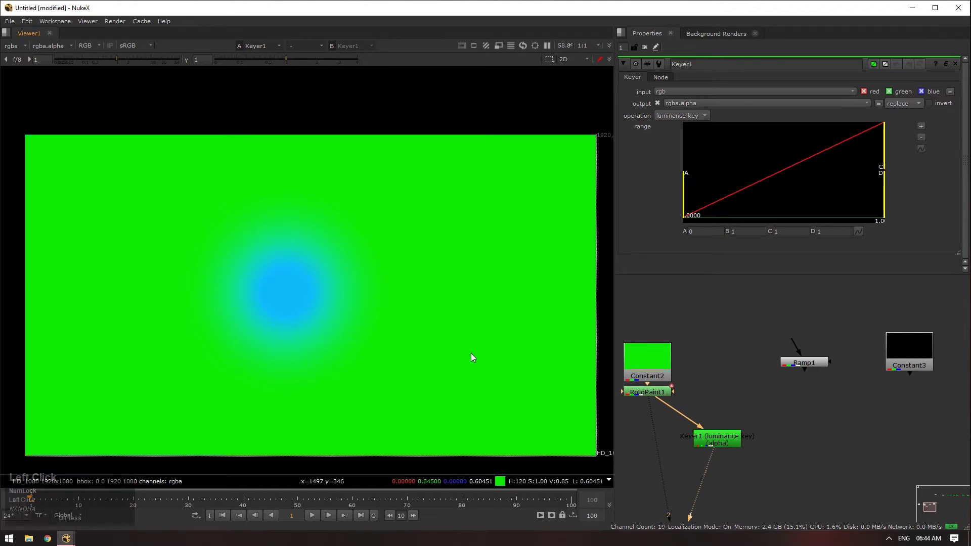
pyautogui.press('a')
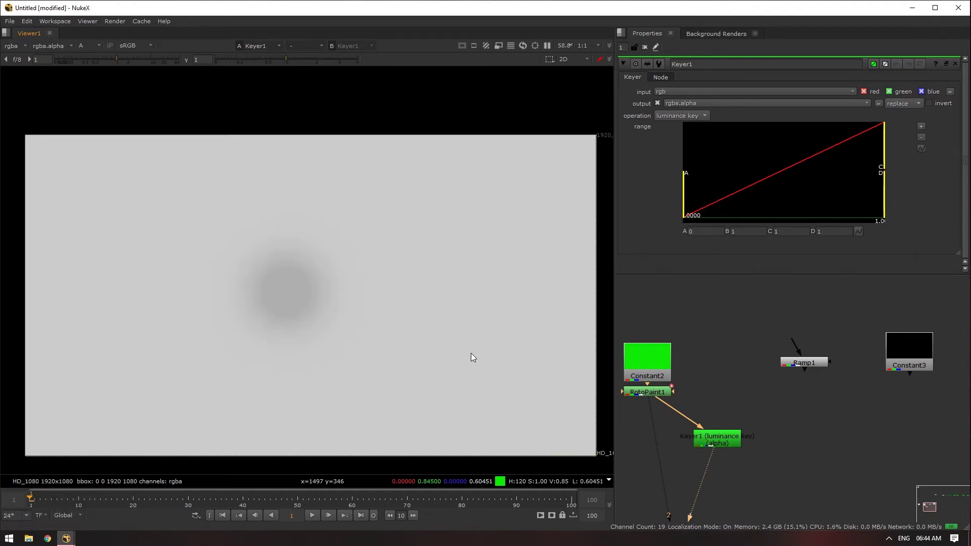
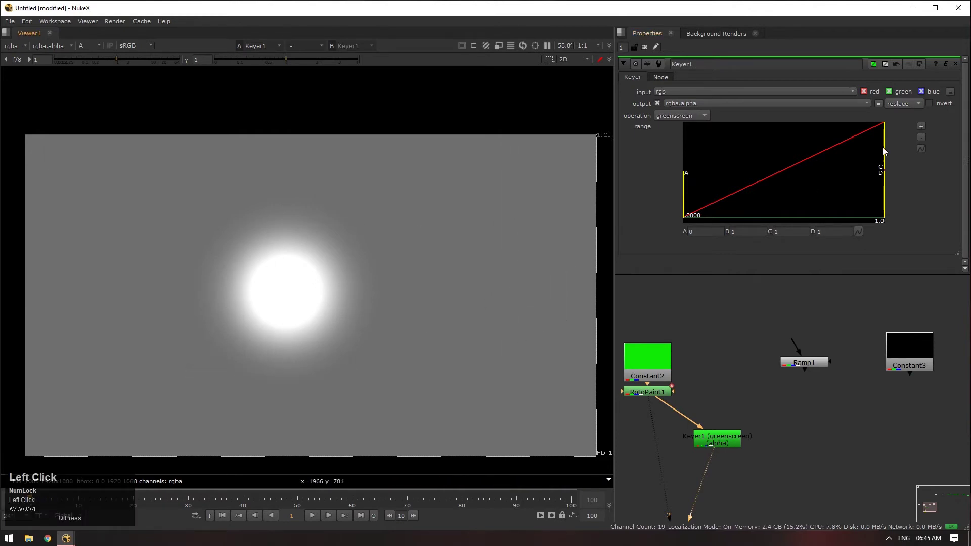
pyautogui.moveTo(686, 187); pyautogui.dragTo(871, 172)
pyautogui.moveTo(887, 162); pyautogui.dragTo(734, 381)
pyautogui.scroll(-3)
pyautogui.click(894, 345)
# Step: In Keyer1's range graph lower the A point to about 0.243 for a softer matte
pyautogui.scroll(3)
pyautogui.click(744, 306)
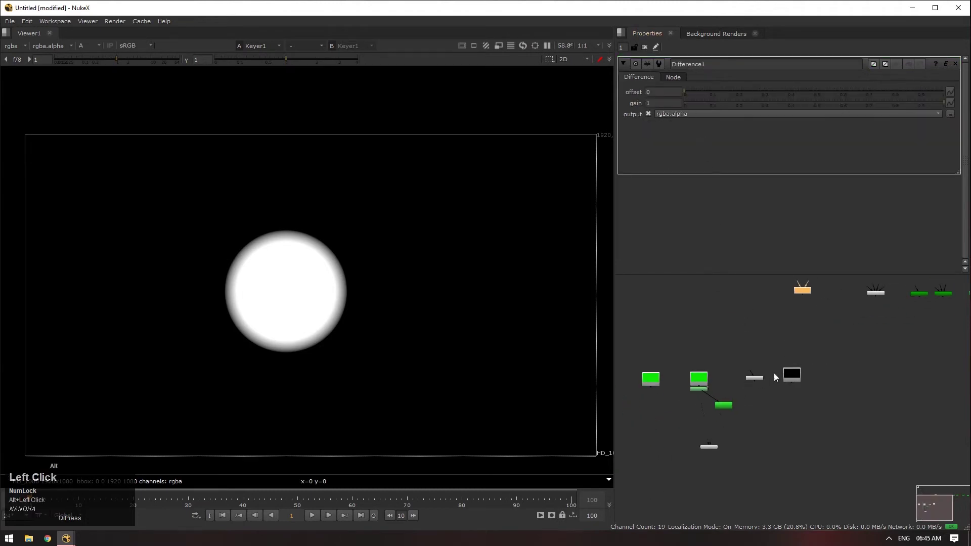
pyautogui.scroll(3)
pyautogui.click(773, 420)
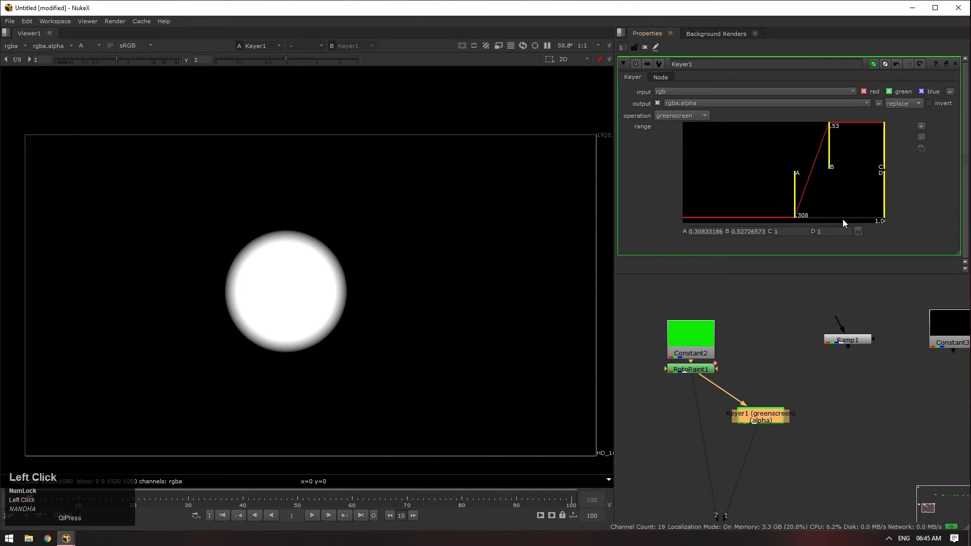
pyautogui.moveTo(793, 207); pyautogui.dragTo(788, 365)
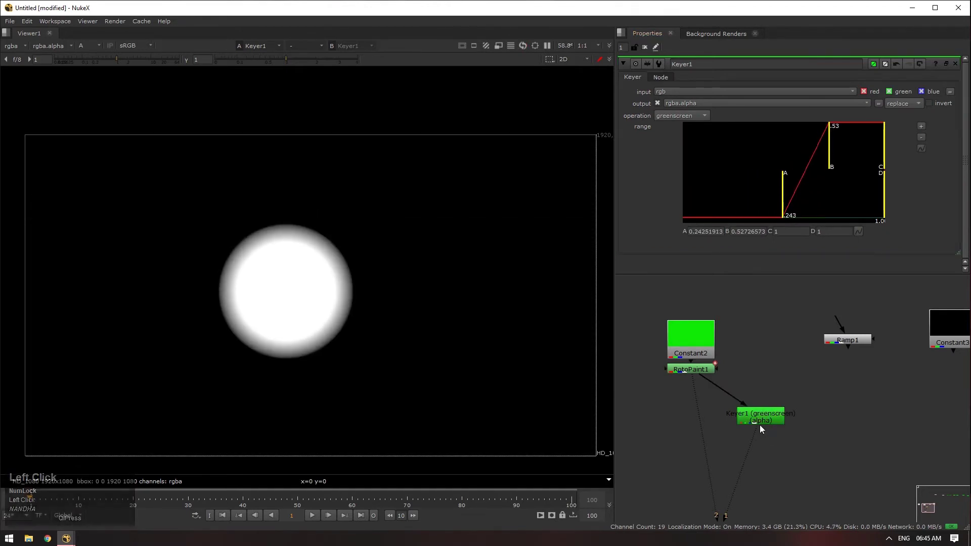
# Step: Keep Keyer1's operation as greenscreen and select Constant2 for viewing
pyautogui.click(763, 425)
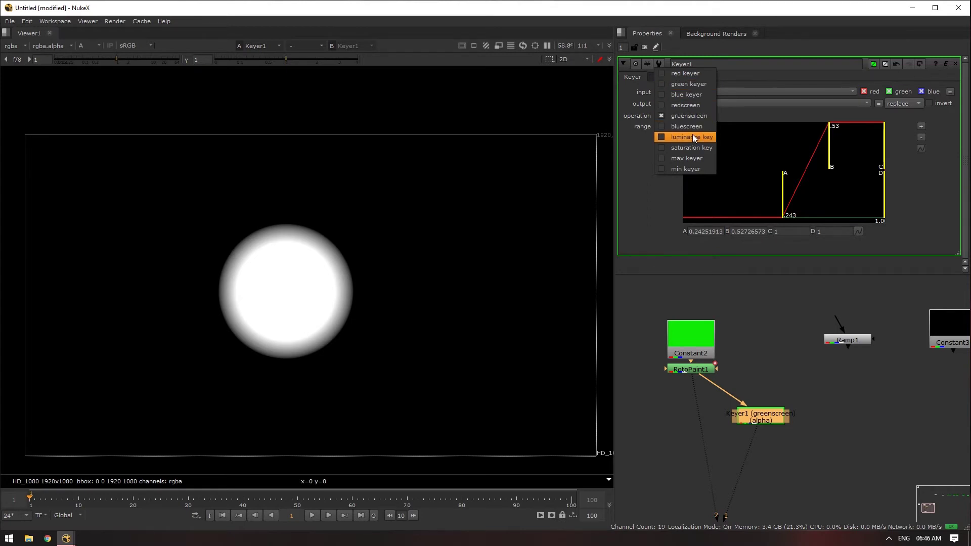
pyautogui.scroll(-3)
pyautogui.click(752, 347)
pyautogui.click(753, 357)
pyautogui.scroll(3)
pyautogui.click(757, 342)
# Step: View Constant2's plain green frame, then launch File Explorer
pyautogui.press('1')
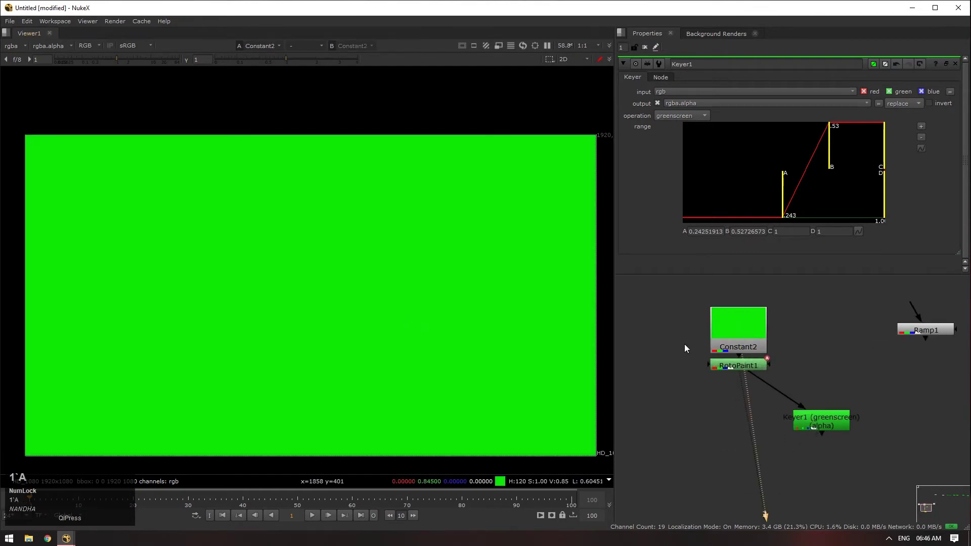
pyautogui.scroll(-3)
pyautogui.click(748, 352)
pyautogui.press('super+e')
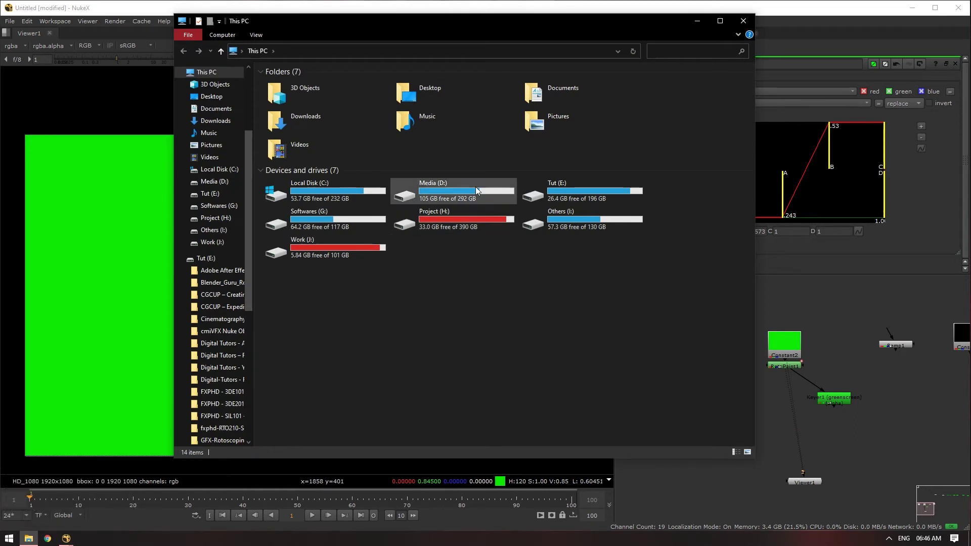
# Step: Navigate Media (D:) > Pictures > 5-Nature > Beach with Rocks and highlight the first beach photo
pyautogui.click(480, 191)
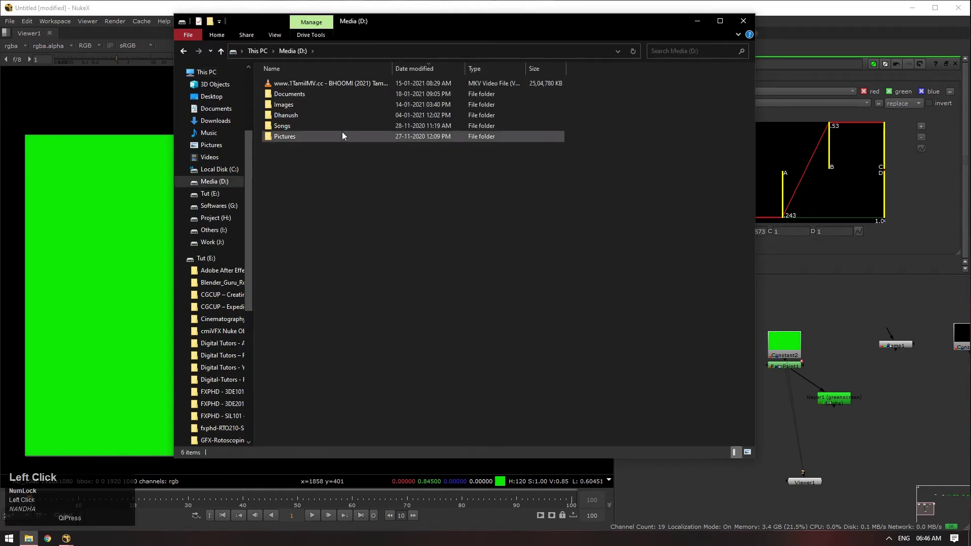
pyautogui.click(346, 142)
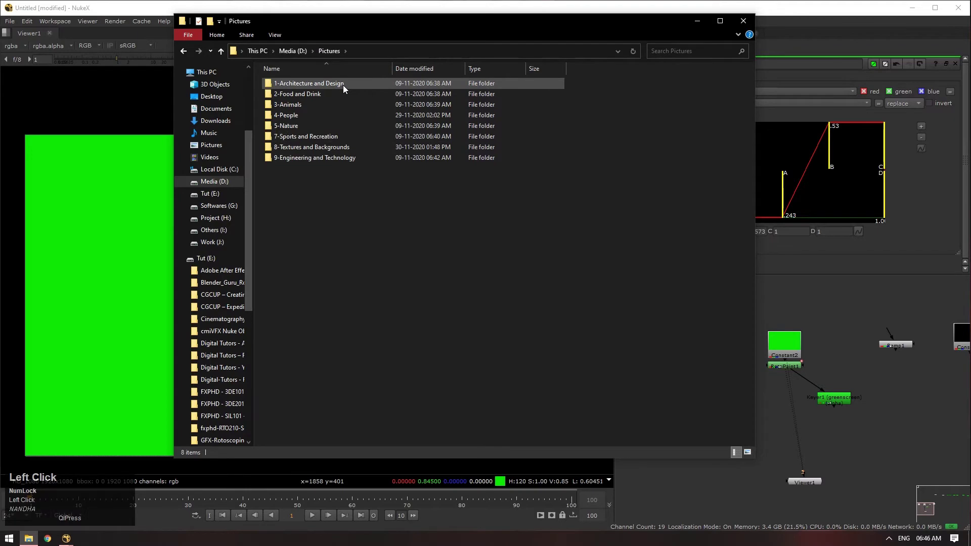
pyautogui.click(345, 128)
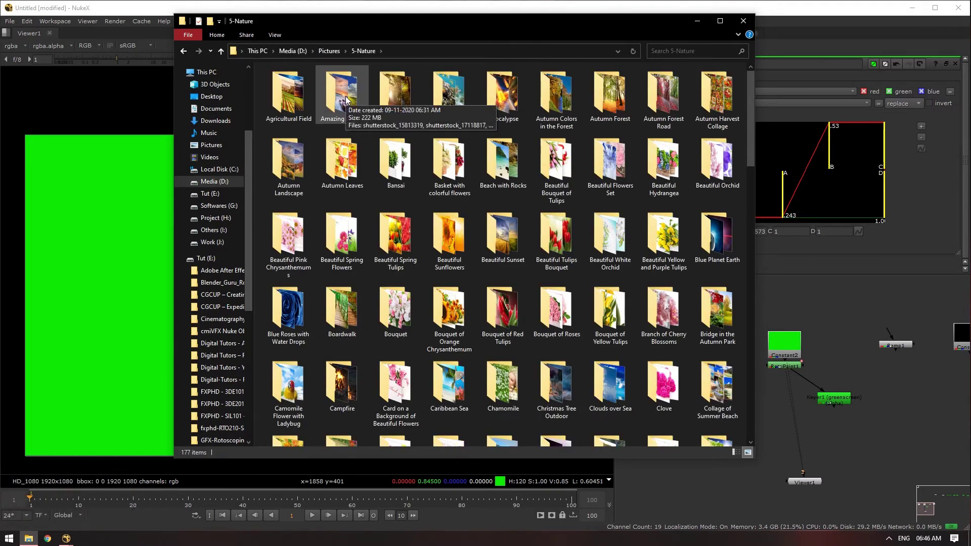
pyautogui.scroll(-3)
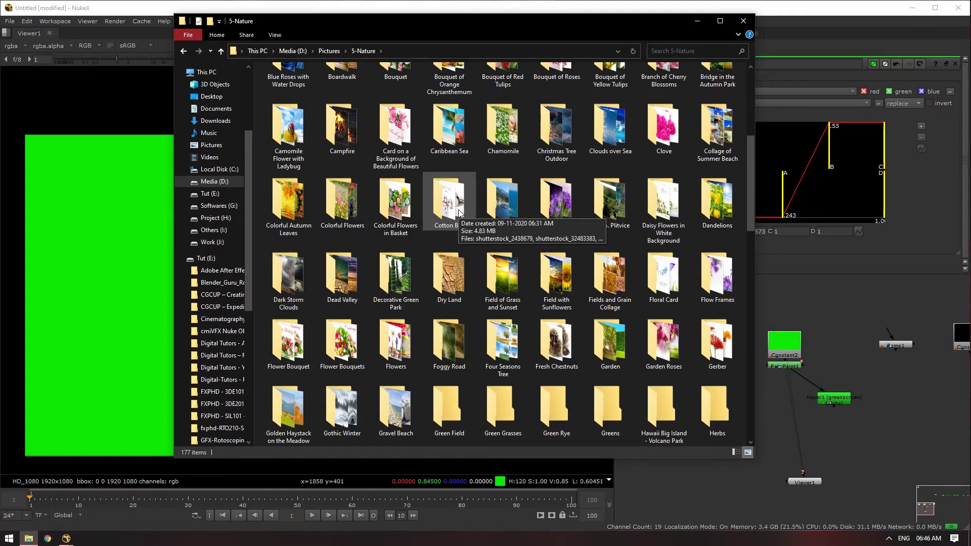
pyautogui.click(441, 318)
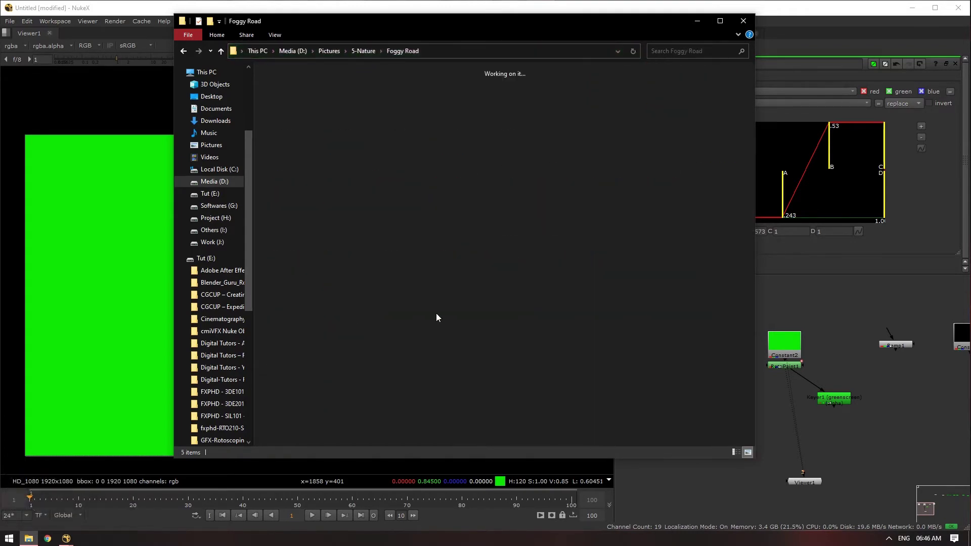
pyautogui.scroll(3)
pyautogui.click(504, 159)
pyautogui.click(306, 112)
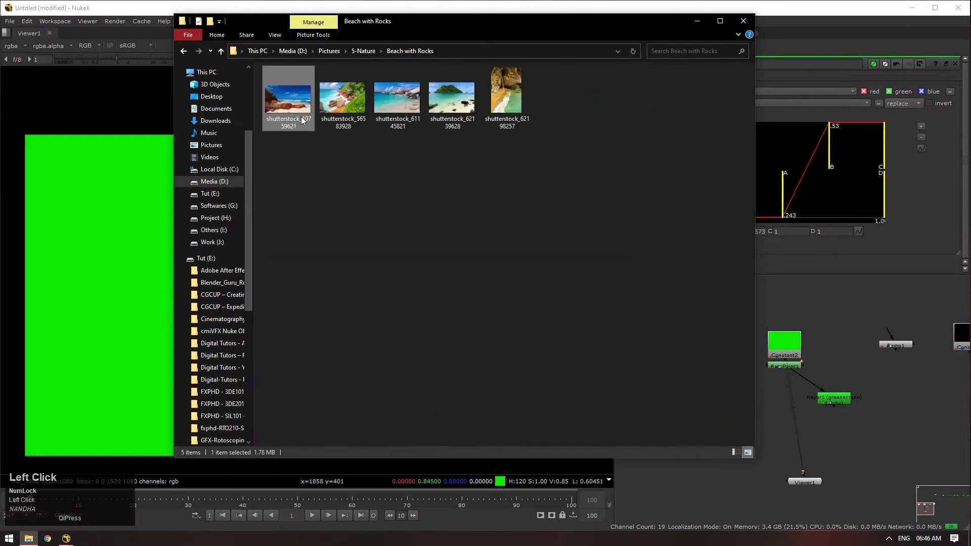
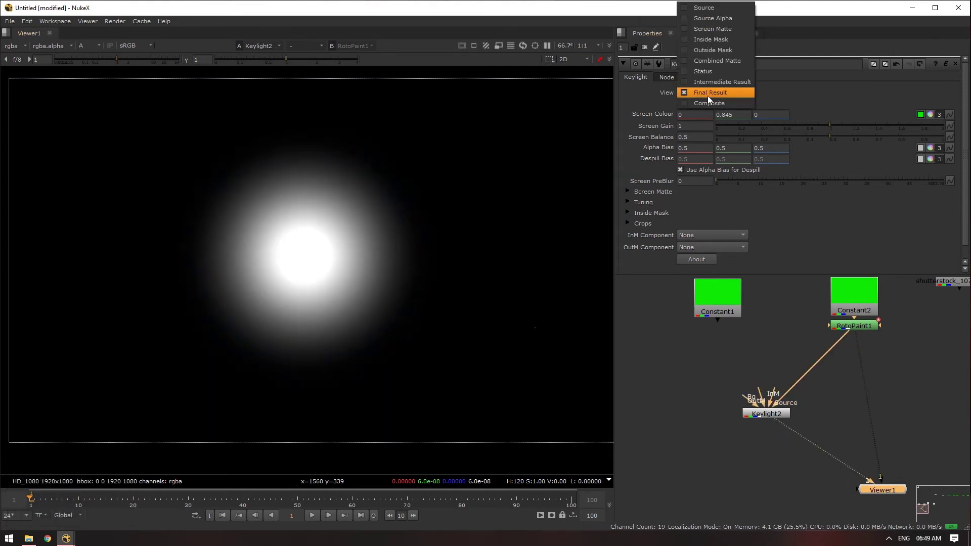
# Step: Add a Copy1 node and pipe Keylight2's result into its A input
pyautogui.click(424, 210)
pyautogui.click(867, 419)
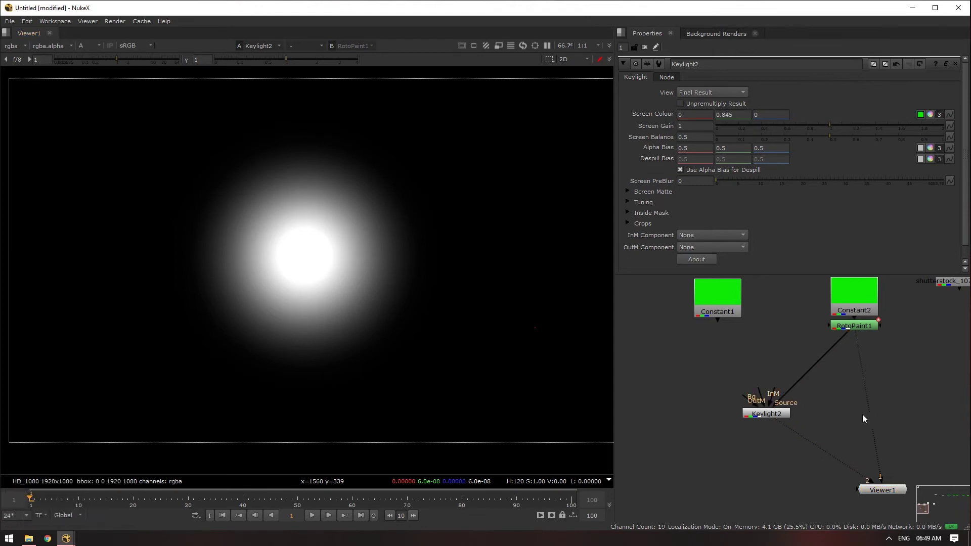
pyautogui.press('k')
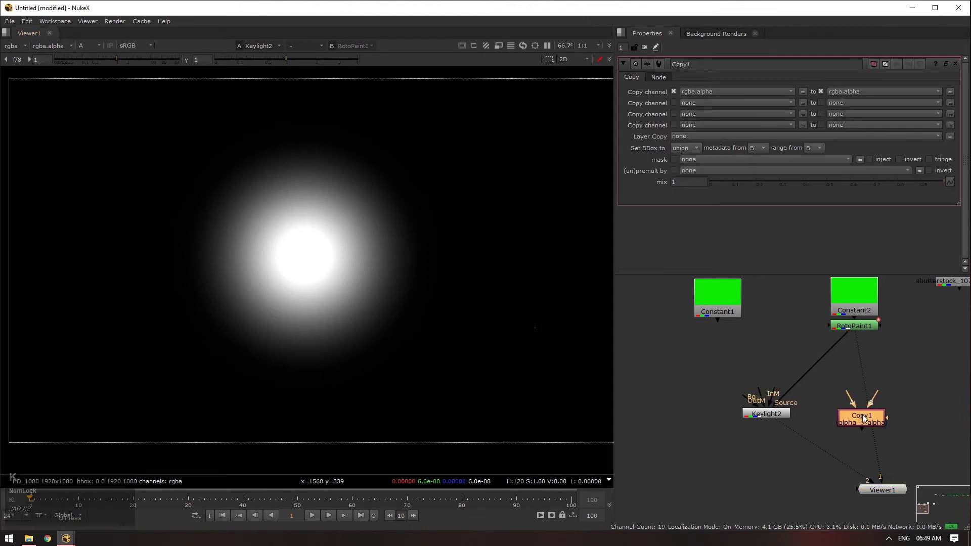
pyautogui.moveTo(850, 399); pyautogui.dragTo(788, 419)
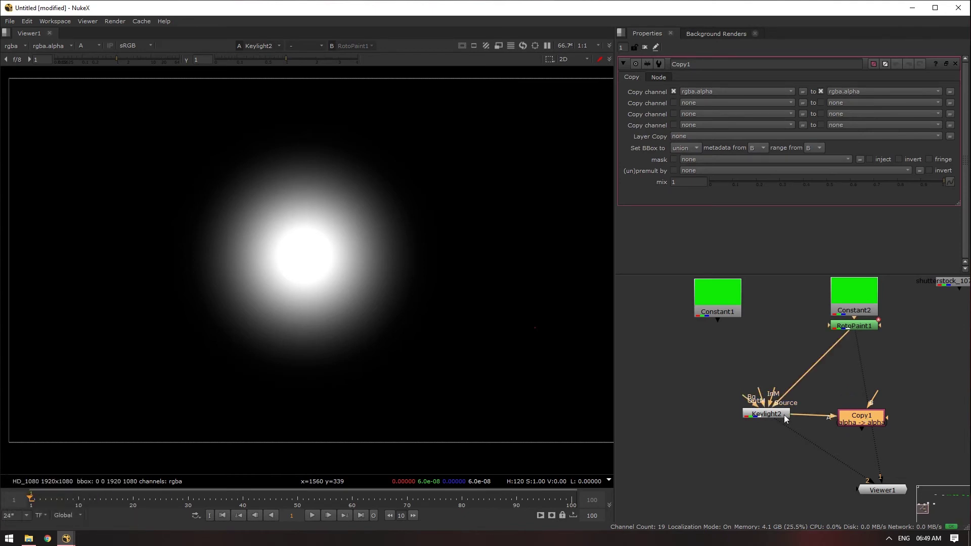
pyautogui.click(876, 403)
# Step: View Keylight2's output, toggling between RGB and its alpha matte
pyautogui.press('1')
pyautogui.click(443, 345)
pyautogui.press('a')
pyautogui.press('a')
pyautogui.write('AAAAAAAAa')
pyautogui.click(779, 409)
pyautogui.write('1')
pyautogui.write('a')
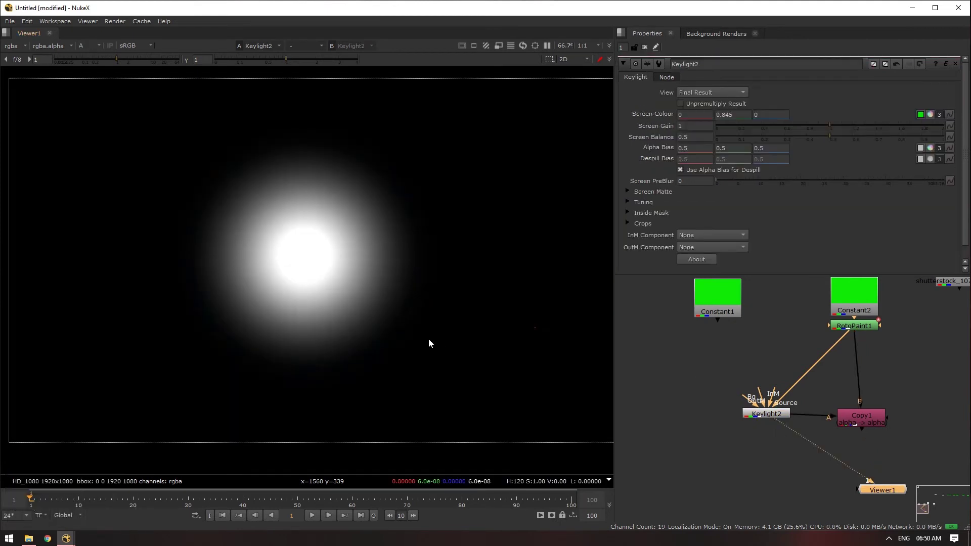
# Step: Feed RotoPaint1 into Copy1's B input and view the green plate with its blue spot
pyautogui.click(930, 358)
pyautogui.write('1a')
pyautogui.click(876, 350)
pyautogui.write('1')
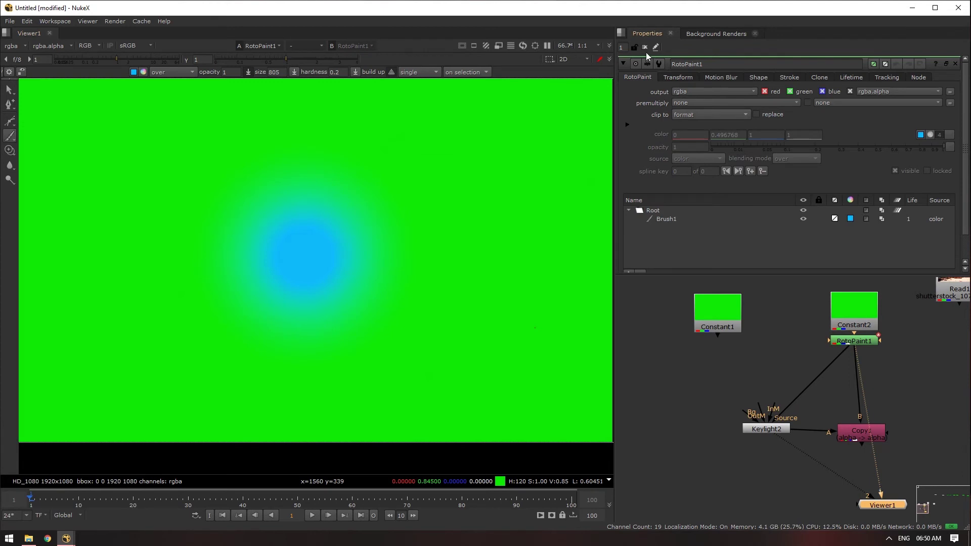
# Step: Select Keylight2 and view its alpha matte as a soft white circle
pyautogui.click(650, 55)
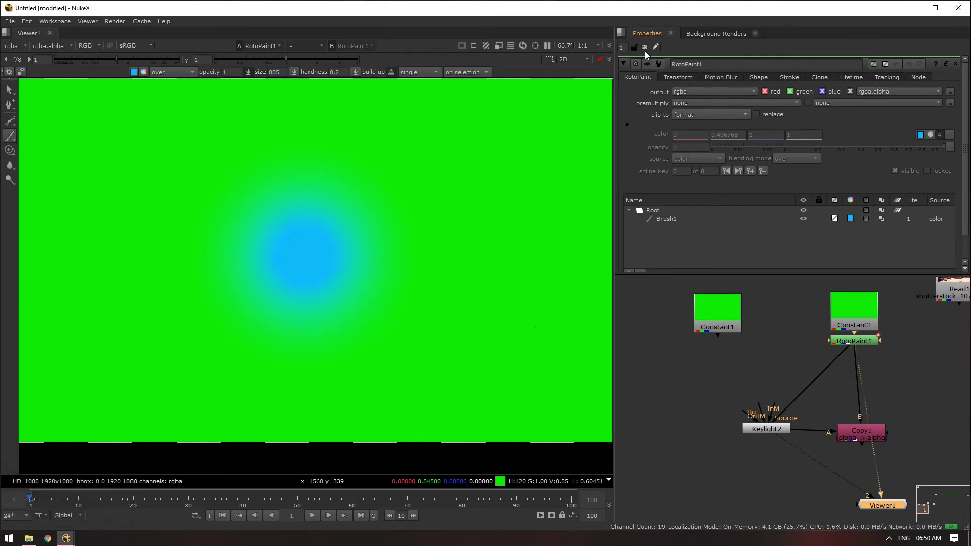
pyautogui.click(769, 434)
pyautogui.press('1')
pyautogui.write('11')
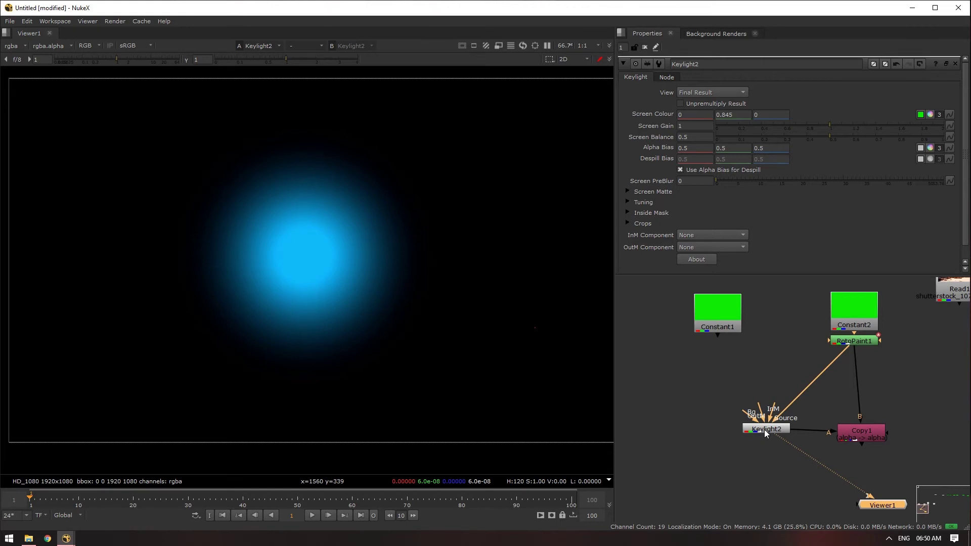
pyautogui.click(781, 431)
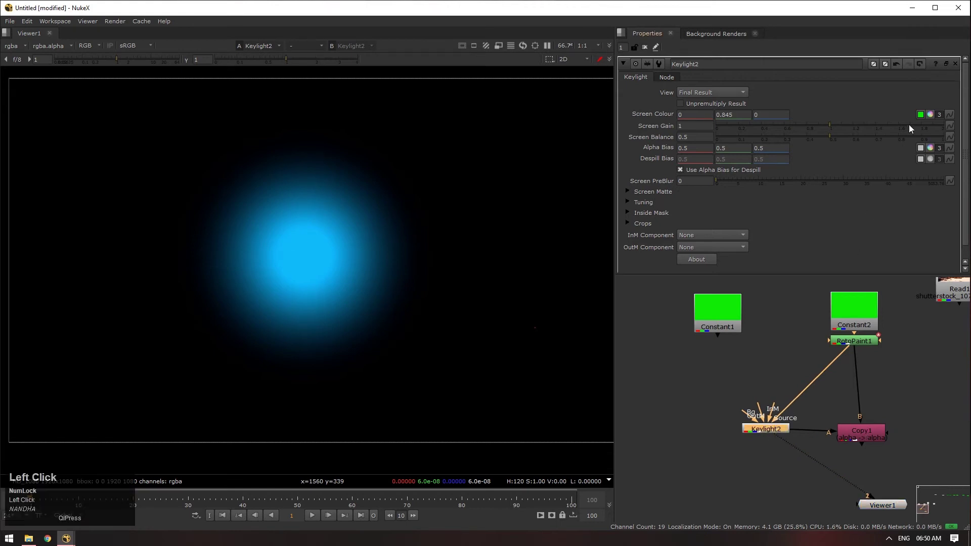
pyautogui.click(770, 435)
pyautogui.press('1')
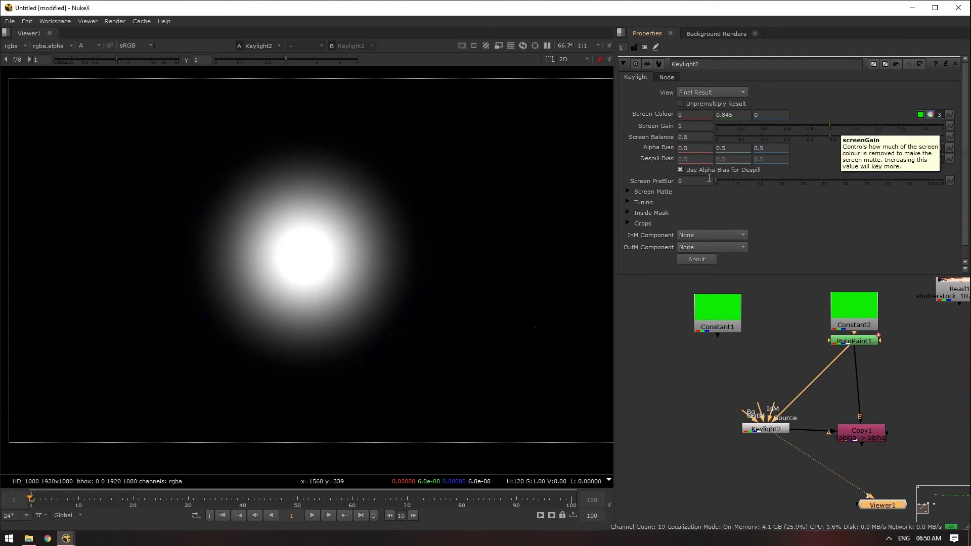
# Step: Expand Keylight2's Screen Matte group, test dilate and softness, then return them to 0
pyautogui.moveTo(832, 129); pyautogui.dragTo(848, 133)
pyautogui.moveTo(832, 141); pyautogui.dragTo(776, 218)
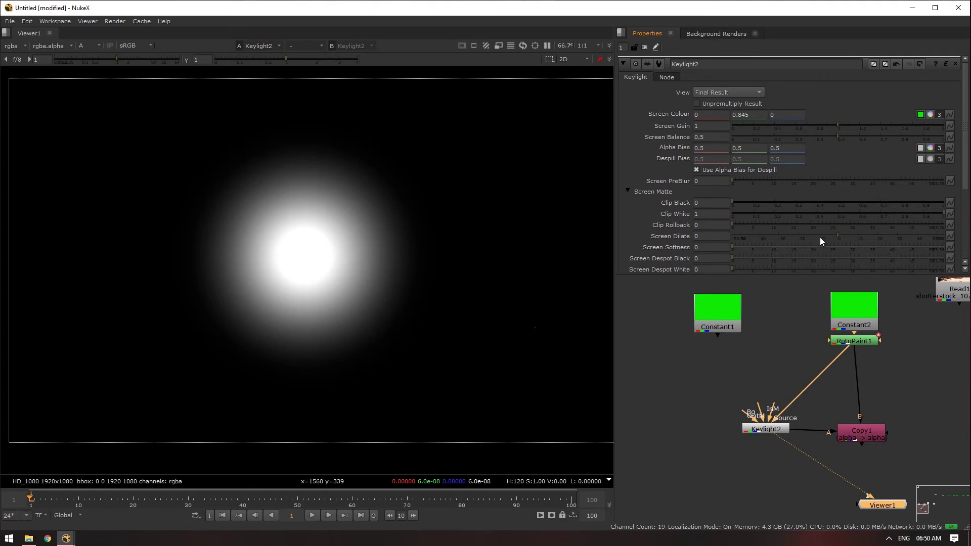
pyautogui.moveTo(842, 242); pyautogui.dragTo(877, 188)
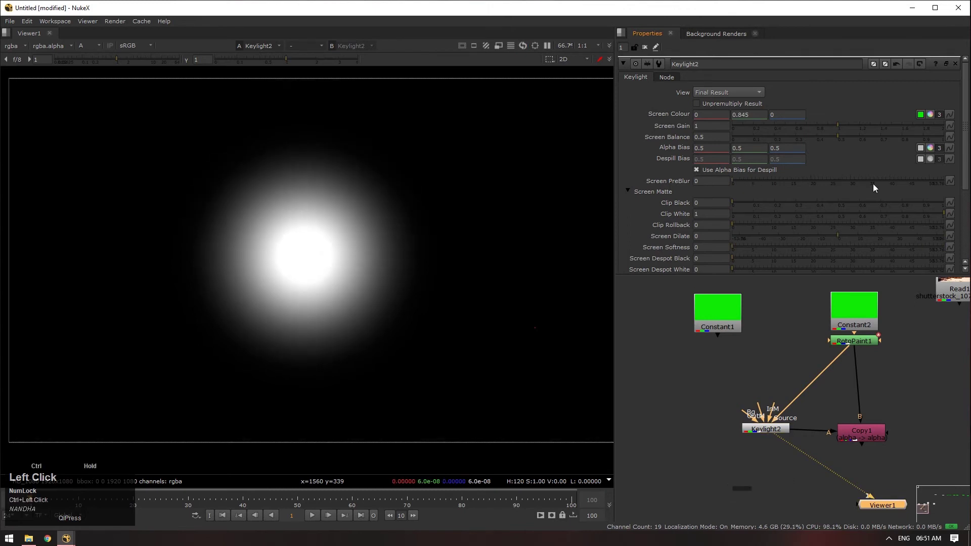
# Step: Leave Keylight2's inside mask at None and create IBKColourV3 and IBKGizmoV3 nodes via Tab search
pyautogui.scroll(-3)
pyautogui.click(759, 223)
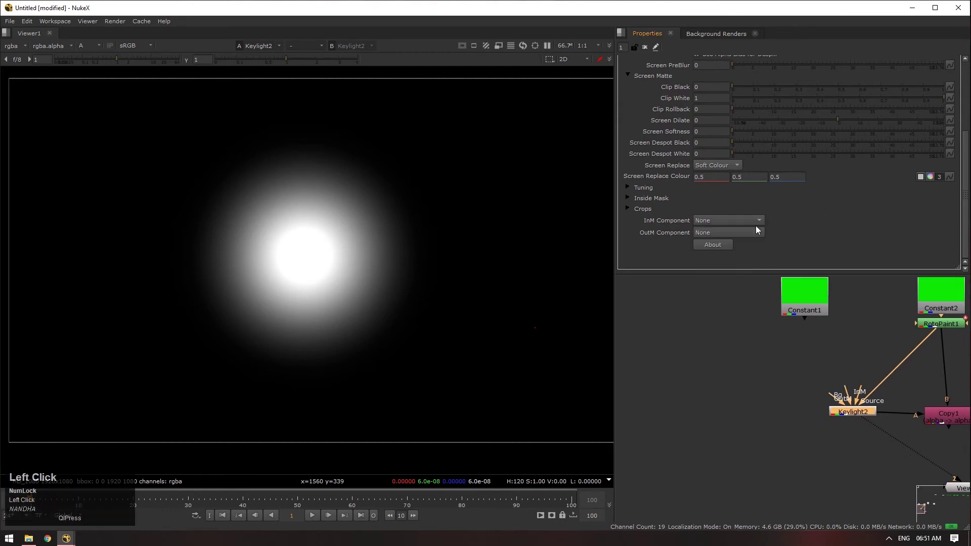
pyautogui.click(815, 393)
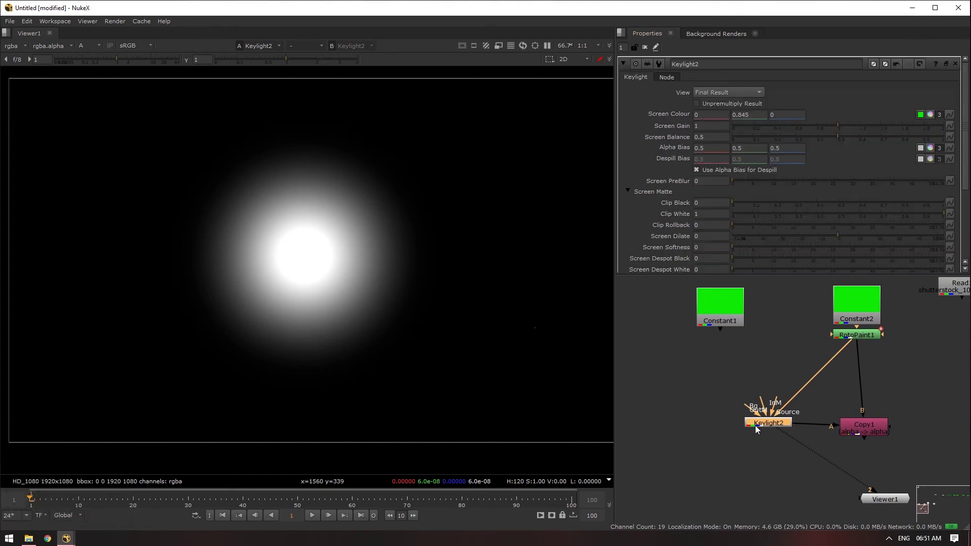
pyautogui.click(759, 430)
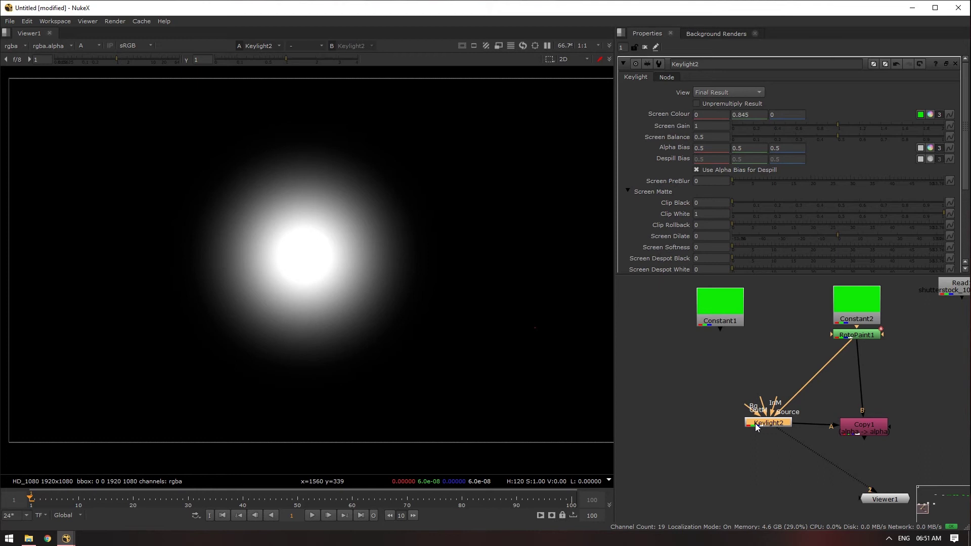
# Step: Extract and arrange the new IBK nodes, then select both of them
pyautogui.scroll(-3)
pyautogui.click(732, 400)
pyautogui.press('ctrl+shift+x')
pyautogui.scroll(-3)
pyautogui.click(815, 458)
pyautogui.scroll(3)
pyautogui.click(867, 386)
pyautogui.scroll(3)
pyautogui.scroll(-3)
pyautogui.click(832, 372)
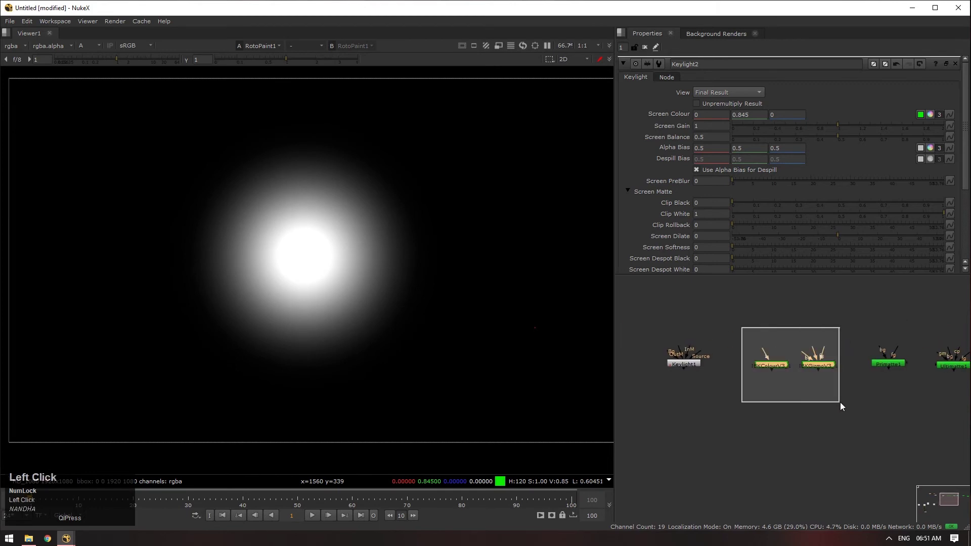
# Step: Copy and paste the IBK pair to get IBKColourV3_2 and IBKGizmoV3_2 in the graph
pyautogui.press('ctrl+c')
pyautogui.scroll(-3)
pyautogui.click(832, 404)
pyautogui.scroll(3)
pyautogui.click(762, 434)
pyautogui.press('v')
pyautogui.click(755, 440)
pyautogui.scroll(3)
pyautogui.click(731, 463)
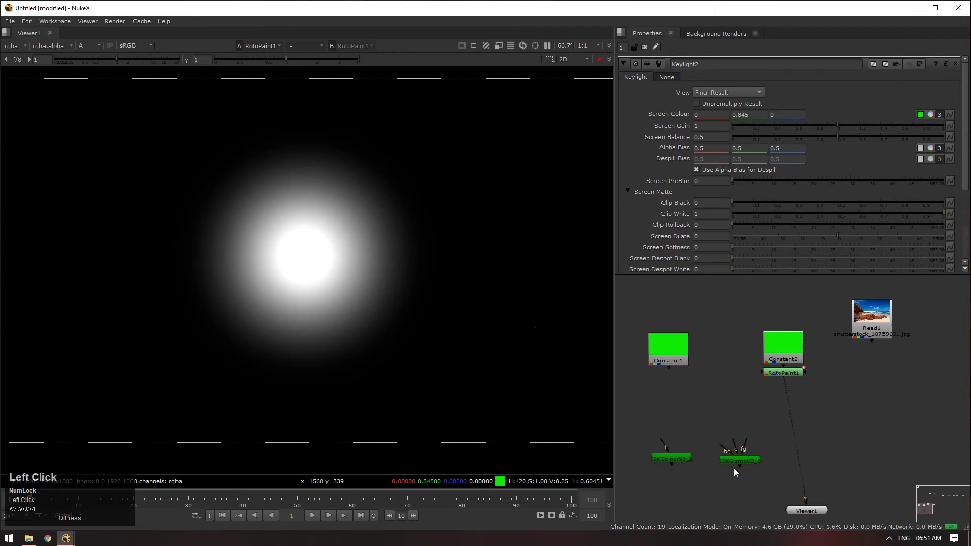
pyautogui.press('alt+Num_Lock')
pyautogui.click(728, 470)
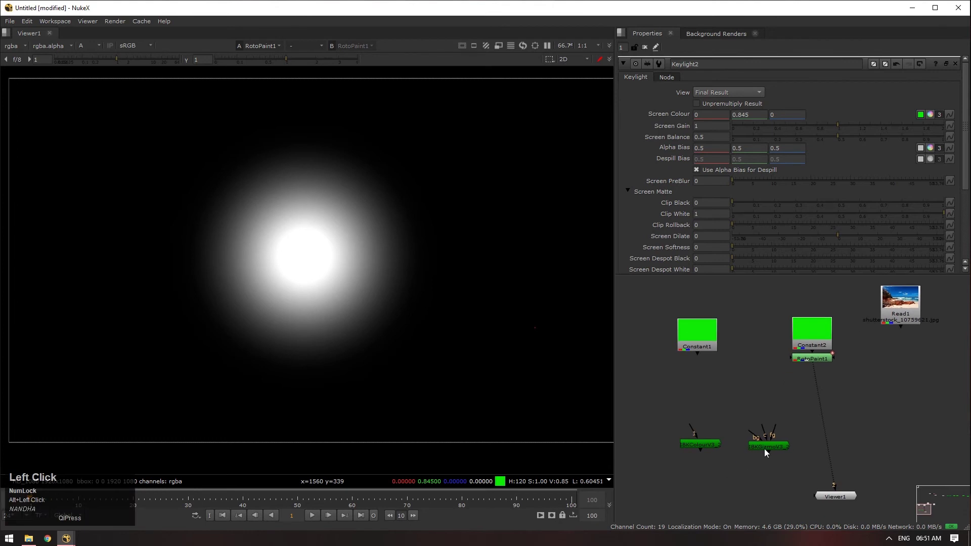
# Step: Zoom onto the IBK nodes and open IBKGizmoV3_2's settings while starting its input connection
pyautogui.scroll(3)
pyautogui.moveTo(789, 467); pyautogui.dragTo(801, 447)
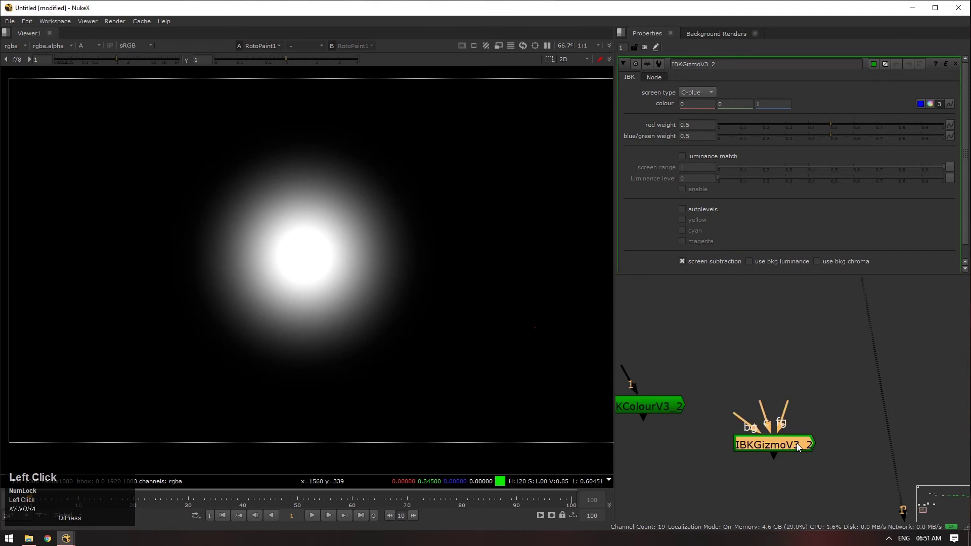
pyautogui.moveTo(788, 411); pyautogui.dragTo(757, 354)
pyautogui.scroll(-3)
# Step: Select RotoPaint1 and view the green plate with the blue brush spot
pyautogui.click(796, 309)
pyautogui.write('1')
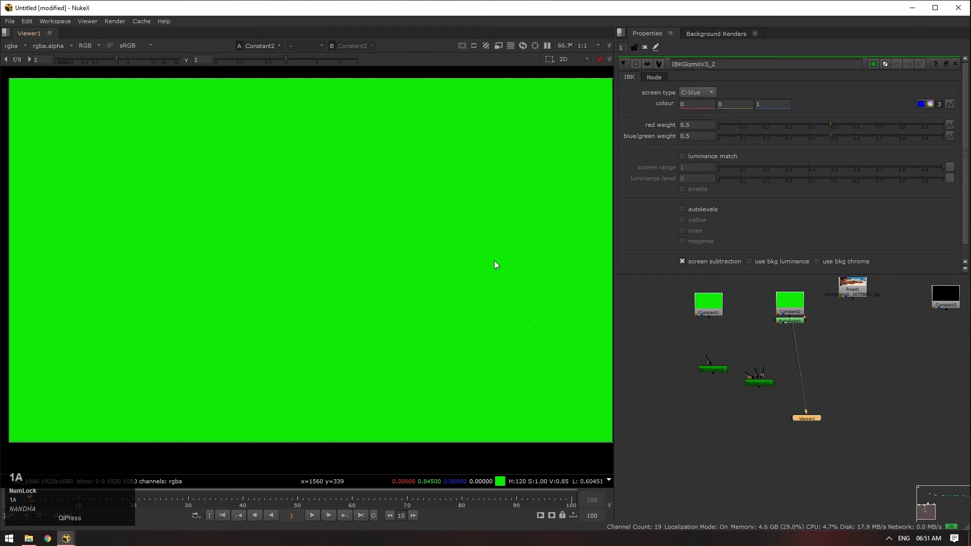
pyautogui.write('1a')
pyautogui.scroll(3)
pyautogui.click(781, 324)
pyautogui.press('1')
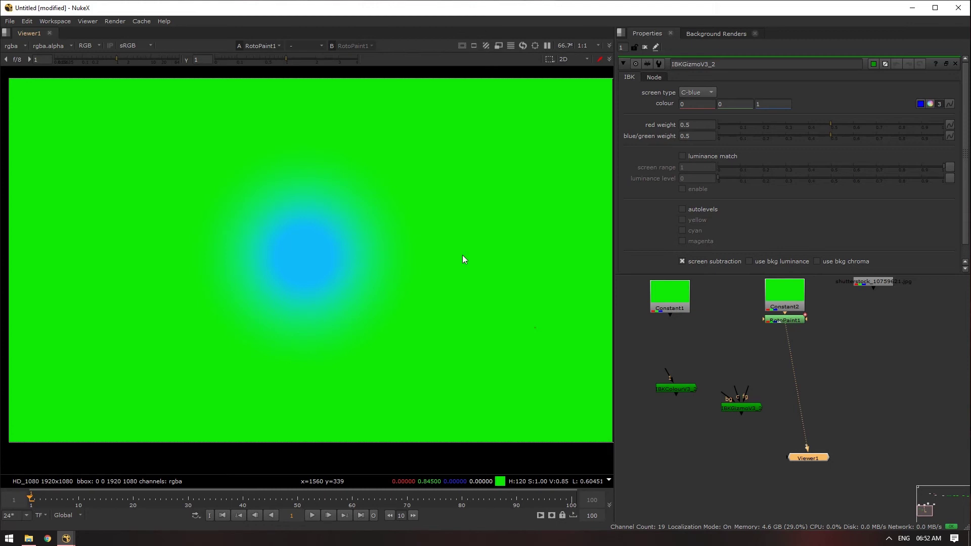
# Step: View IBKColourV3_2 with a green screen type and connect its input to RotoPaint1
pyautogui.scroll(3)
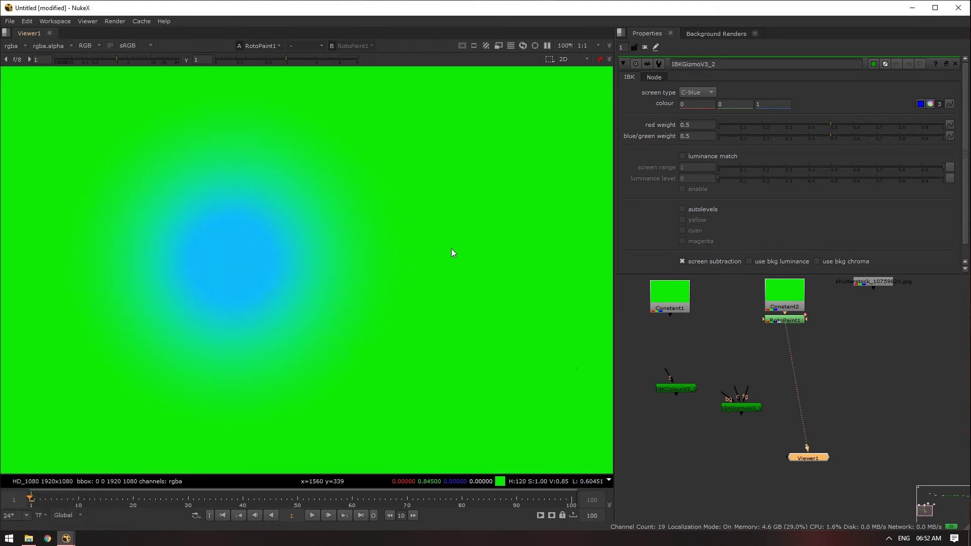
pyautogui.click(821, 300)
pyautogui.press('1')
pyautogui.click(372, 265)
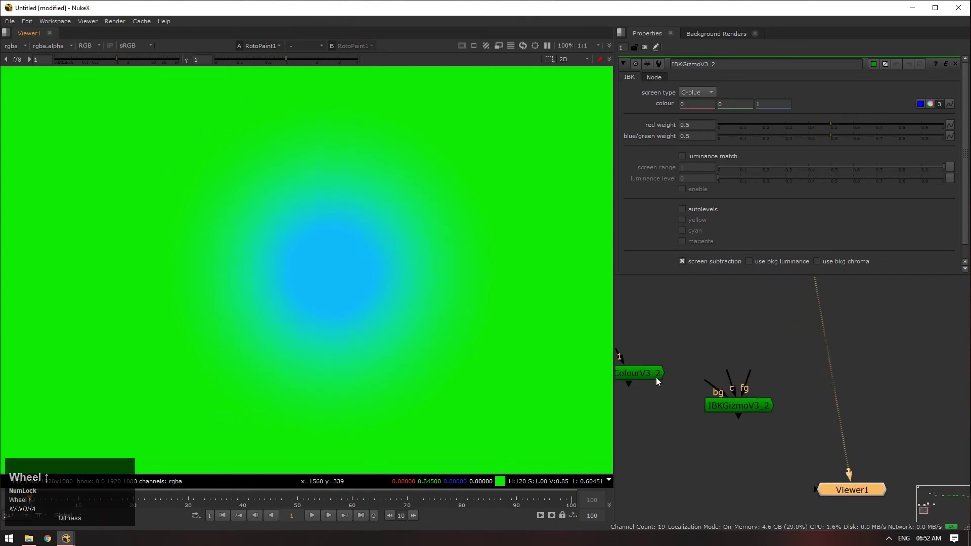
pyautogui.scroll(3)
pyautogui.click(648, 379)
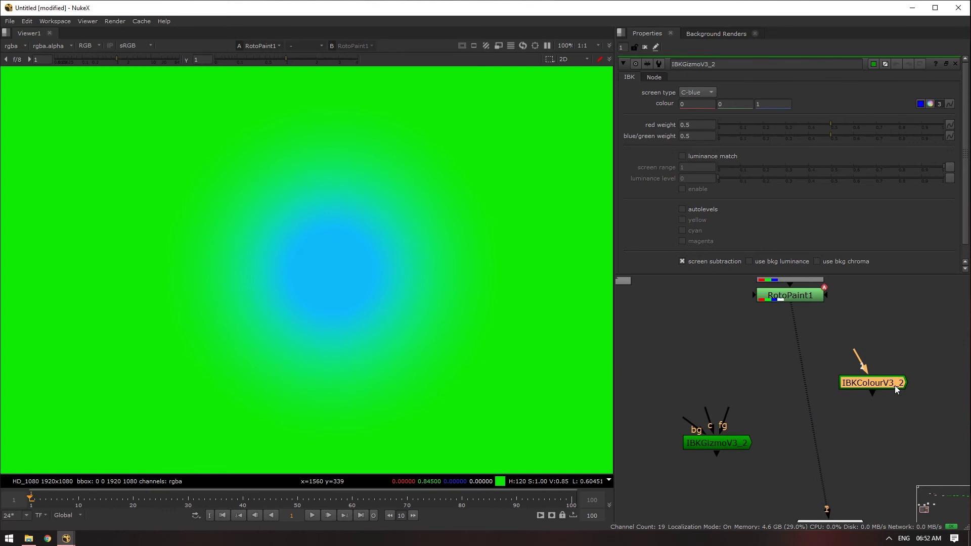
pyautogui.scroll(-3)
pyautogui.click(501, 302)
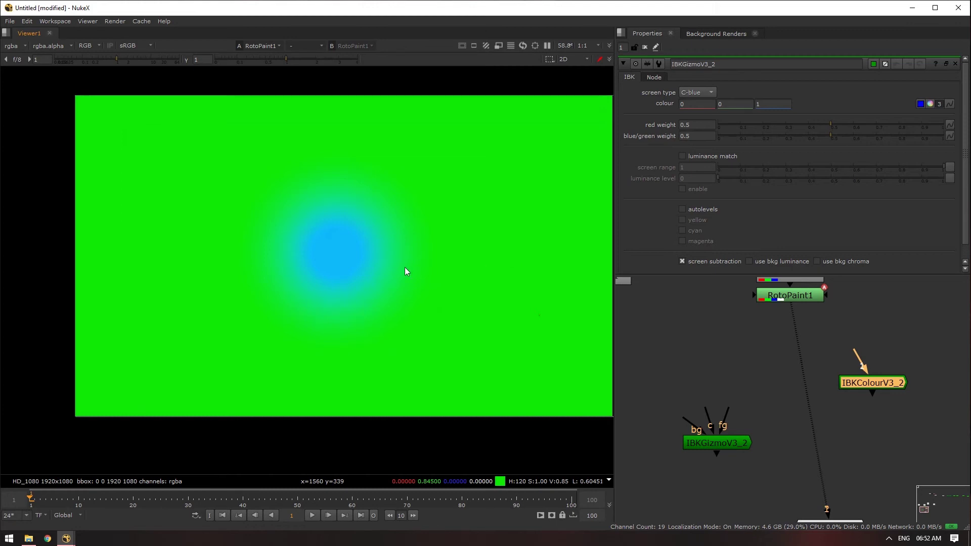
pyautogui.moveTo(862, 357); pyautogui.dragTo(856, 386)
# Step: View IBKColourV3_2 and set its screen type to green
pyautogui.press('1')
pyautogui.click(694, 101)
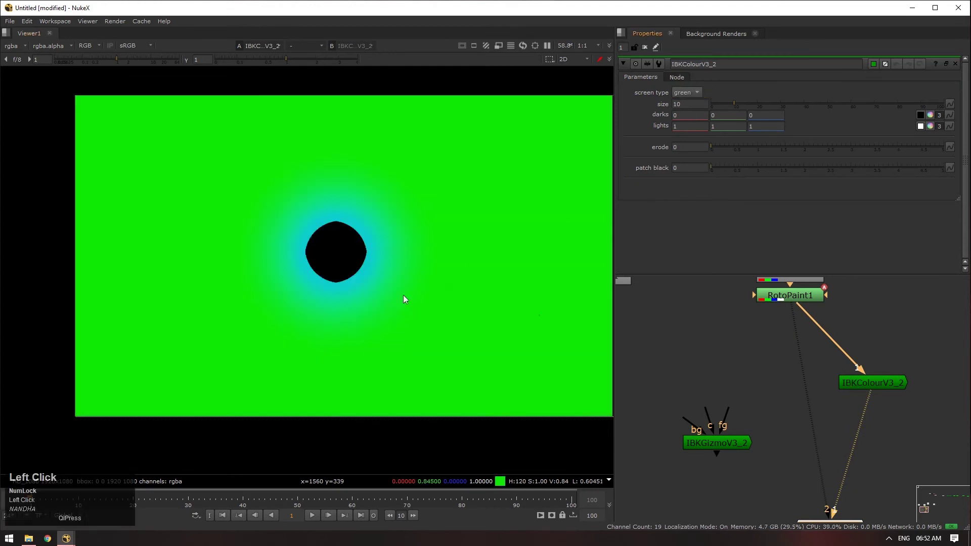
pyautogui.click(804, 305)
pyautogui.press('1')
pyautogui.click(871, 387)
pyautogui.press('2')
# Step: Raise size to 40, erode to 2.16 and patch black to 3.28 so the spot fills in
pyautogui.moveTo(402, 192); pyautogui.dragTo(349, 276)
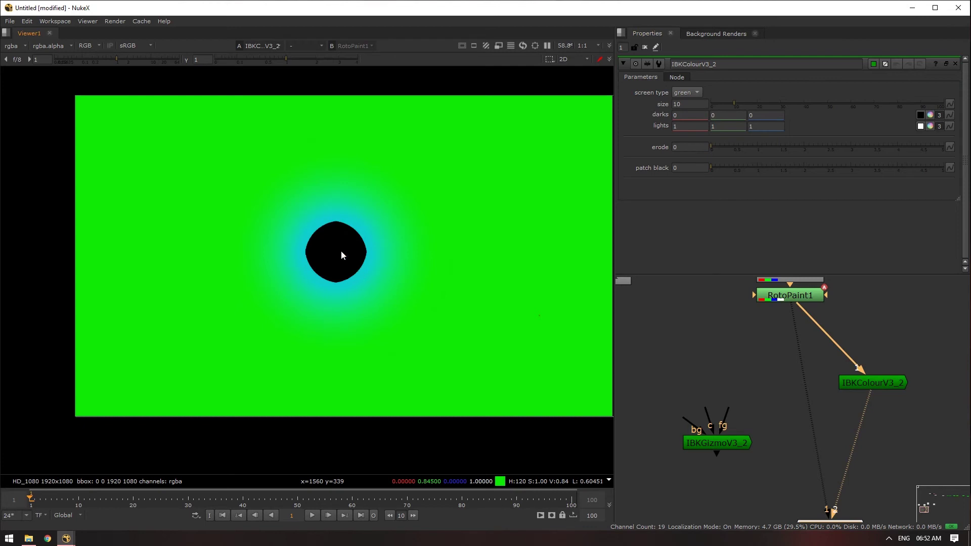
pyautogui.moveTo(721, 170); pyautogui.dragTo(946, 122)
pyautogui.moveTo(739, 150); pyautogui.dragTo(787, 300)
pyautogui.press('1')
pyautogui.click(853, 378)
pyautogui.press('2')
pyautogui.scroll(3)
pyautogui.write('2')
pyautogui.scroll(-3)
pyautogui.press('1')
pyautogui.scroll(-3)
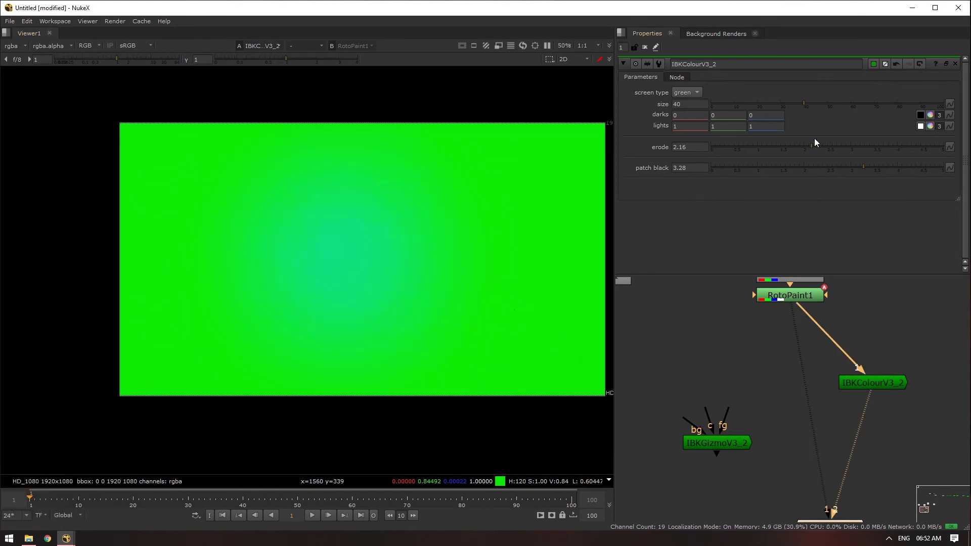
pyautogui.moveTo(936, 124); pyautogui.dragTo(848, 317)
pyautogui.scroll(-3)
# Step: Set darks red to -0.11 and lights red to 0.67 for a smooth green plate
pyautogui.click(820, 305)
pyautogui.write('1')
pyautogui.click(878, 377)
pyautogui.write('21212')
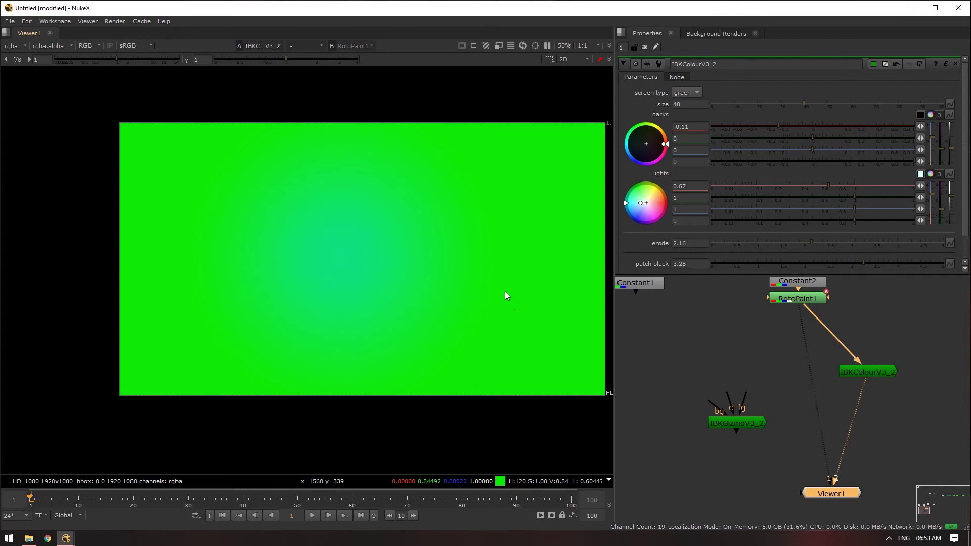
# Step: Disable the IBKColourV3_2 node, keeping its tuned settings
pyautogui.write('21212')
pyautogui.press('alt+Num_Lock')
pyautogui.click(750, 361)
pyautogui.click(940, 401)
pyautogui.press('d')
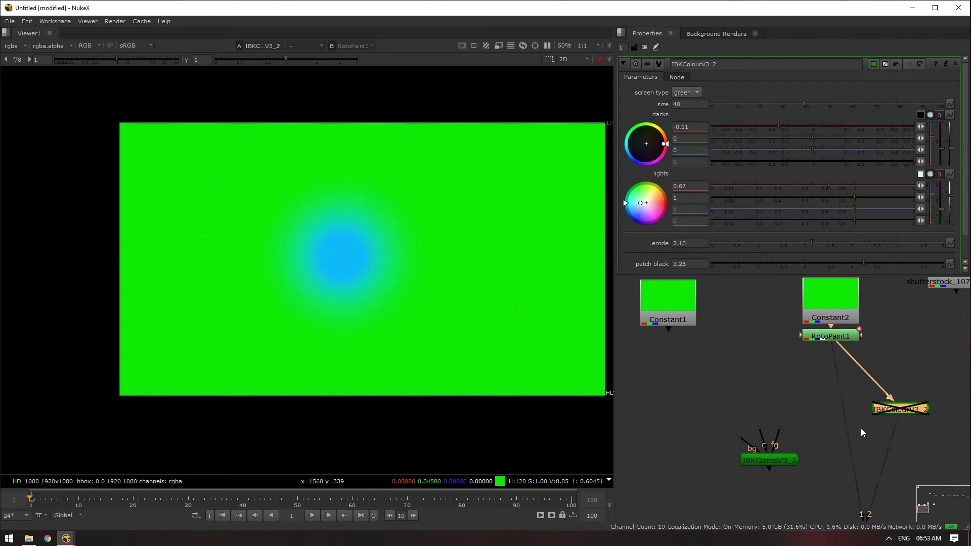
# Step: Check Constant2 and RotoPaint1 in the viewer, then send Constant1's plain green to it
pyautogui.click(819, 306)
pyautogui.press('1')
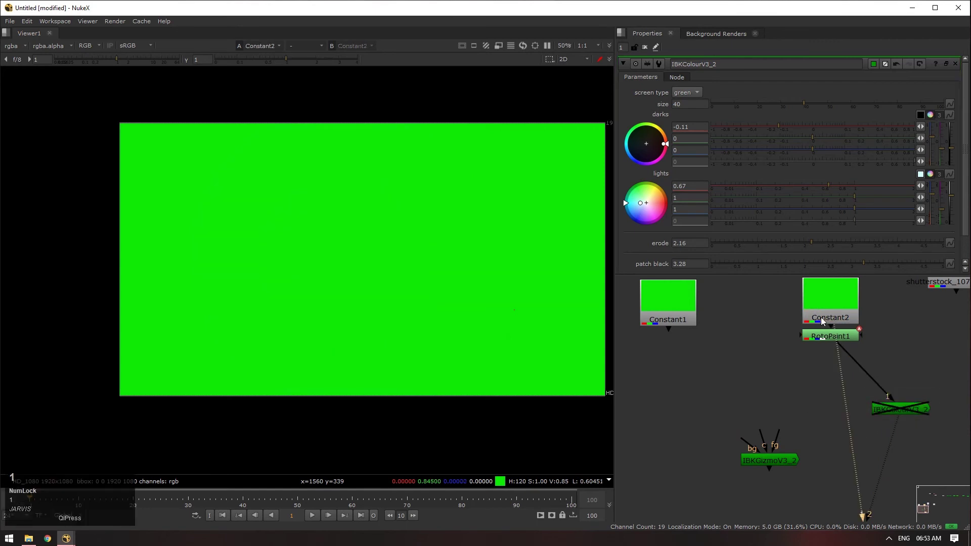
pyautogui.click(834, 341)
pyautogui.press('1')
pyautogui.click(285, 349)
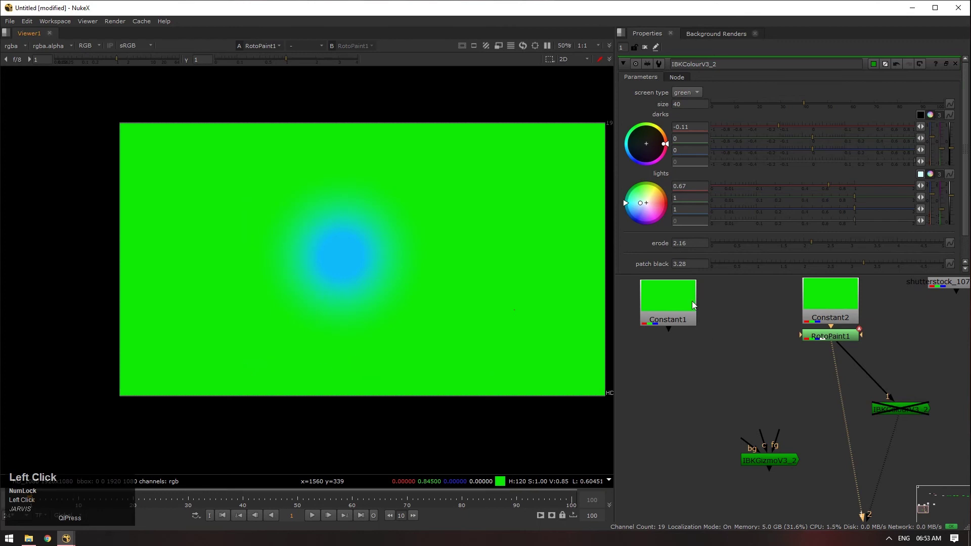
pyautogui.press('1')
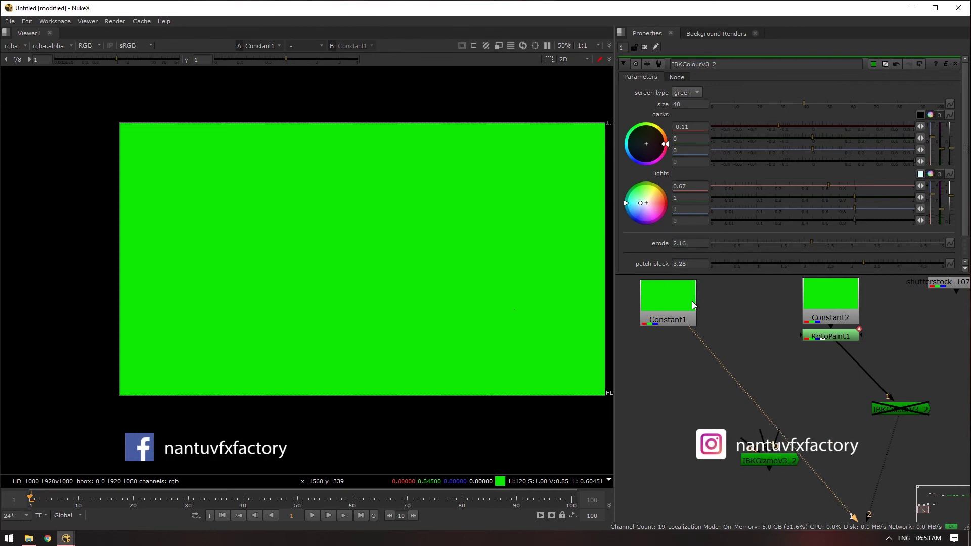
# Step: Connect Constant1 to IBKGizmoV3_2's bg and RotoPaint1 to its fg, and view the result
pyautogui.moveTo(725, 462); pyautogui.dragTo(702, 459)
pyautogui.press('1')
pyautogui.click(488, 319)
pyautogui.press('a')
pyautogui.click(463, 260)
pyautogui.press('a')
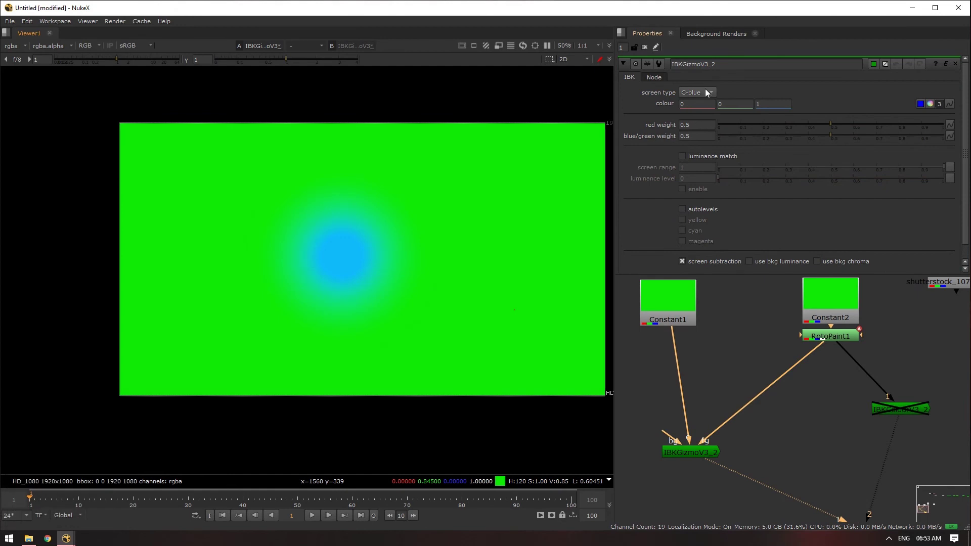
# Step: Set IBKGizmoV3_2's screen type to C-green so only the blue spot remains on black
pyautogui.click(702, 455)
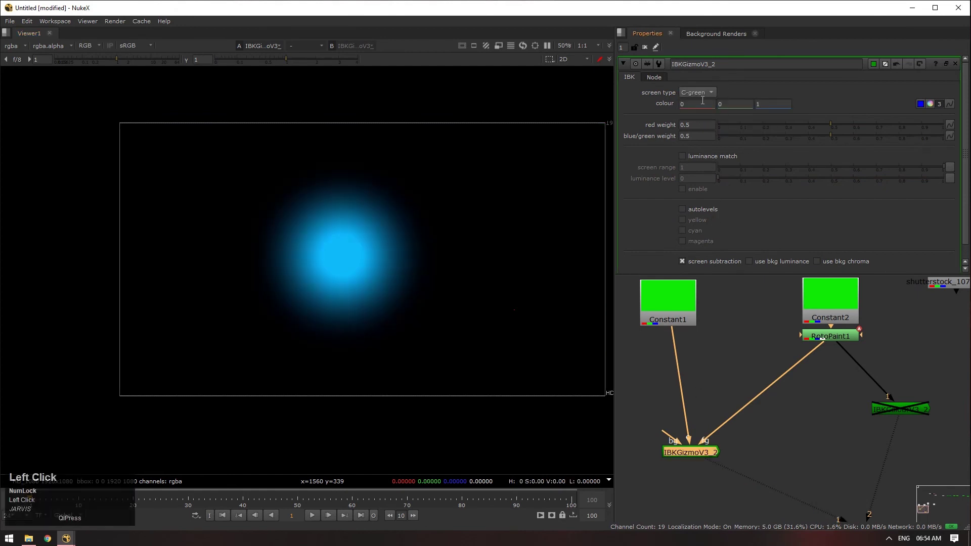
pyautogui.write('aaa')
pyautogui.scroll(3)
pyautogui.write('a')
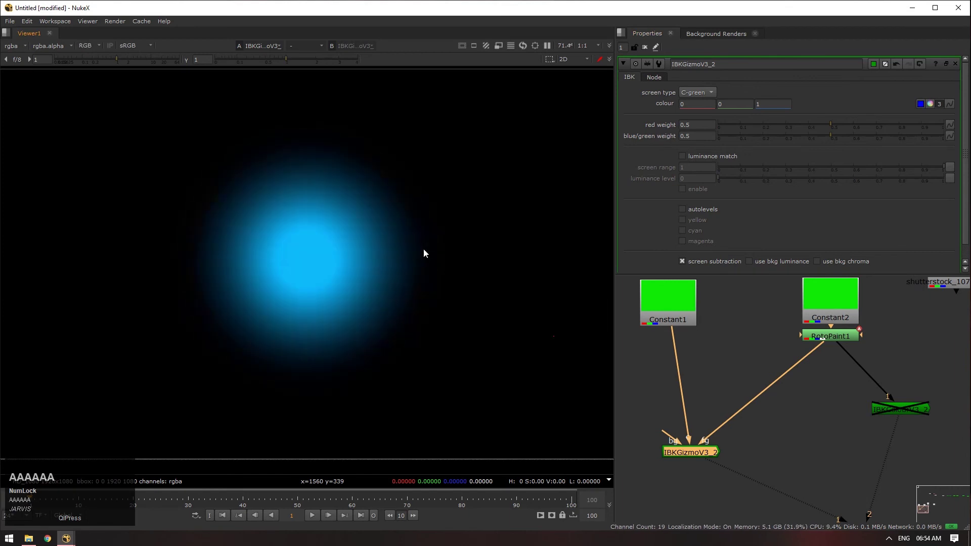
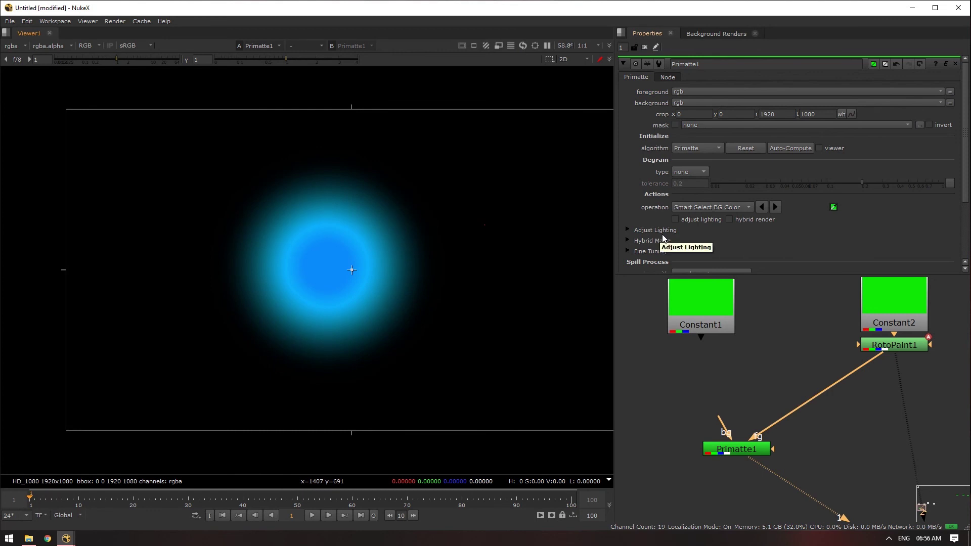
pyautogui.click(759, 209)
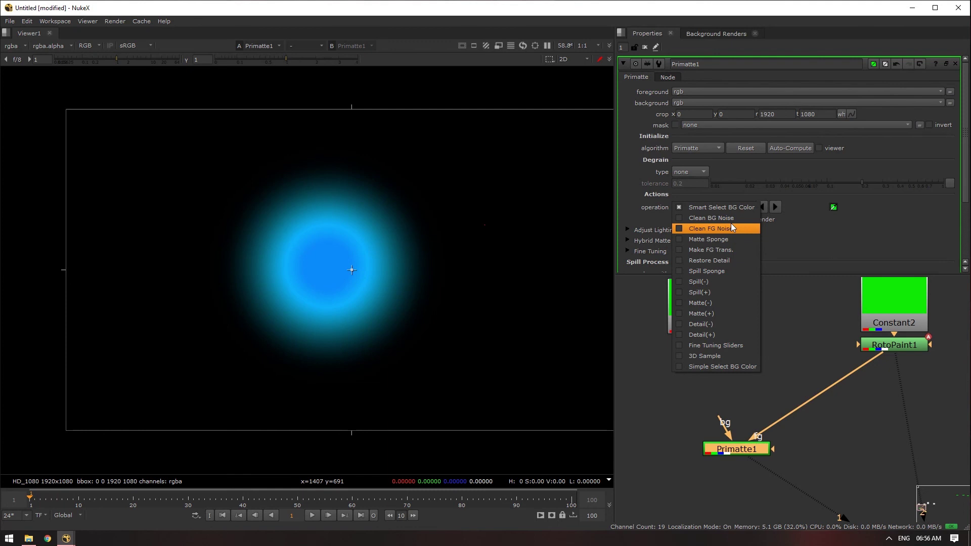
pyautogui.click(849, 361)
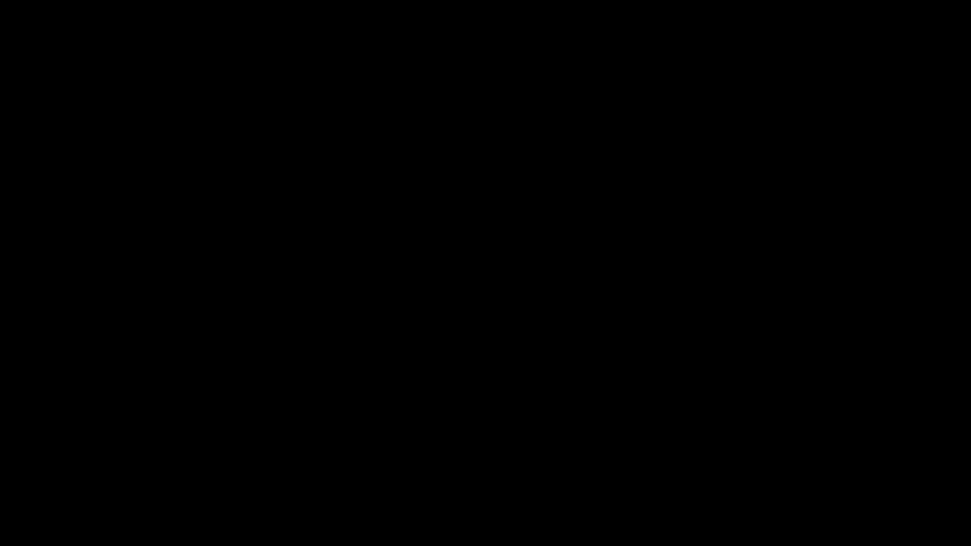
# Step: Add Difference, Keyer and Keylight nodes from the node search in the new script
pyautogui.press('Tab')
pyautogui.write('dif')
pyautogui.press('Down')
pyautogui.press('Return')
pyautogui.scroll(3)
pyautogui.click(726, 444)
pyautogui.press('Tab')
pyautogui.write('key')
pyautogui.click(681, 440)
pyautogui.press('Tab')
pyautogui.write('key')
pyautogui.click(699, 441)
# Step: Add IBKColourV3 and IBKGizmoV3 nodes alongside them for comparison
pyautogui.press('Tab')
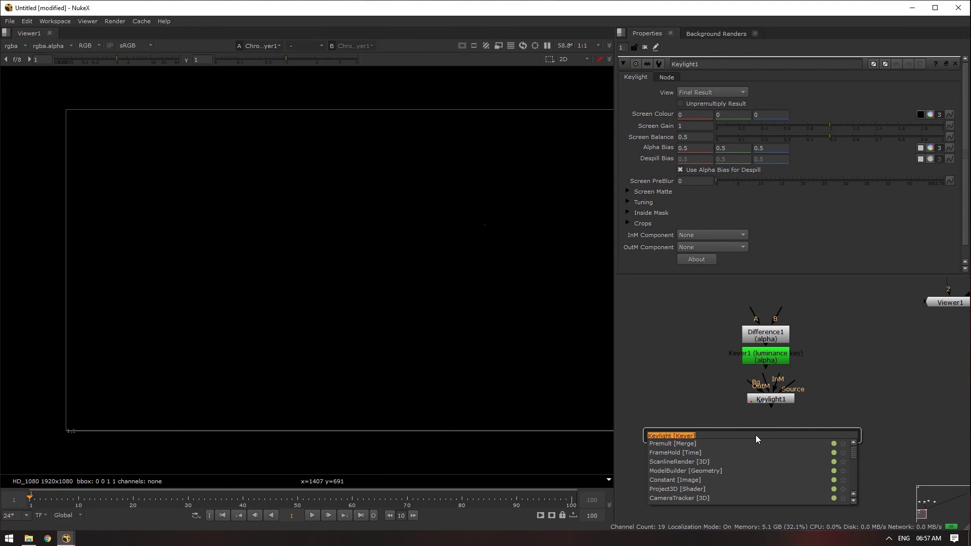
pyautogui.write('ibk')
pyautogui.click(704, 456)
pyautogui.press('Tab')
pyautogui.write('ibk')
pyautogui.click(710, 470)
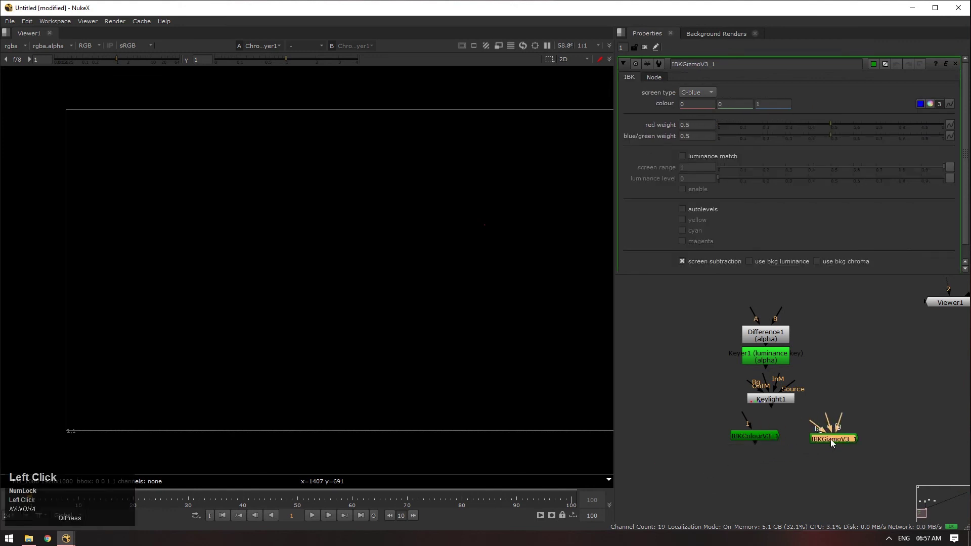
pyautogui.scroll(3)
pyautogui.click(723, 351)
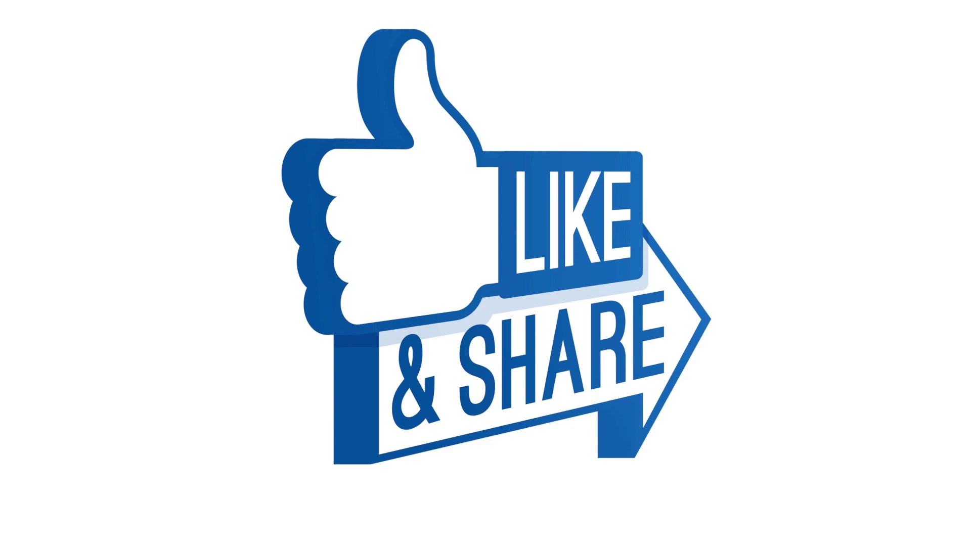